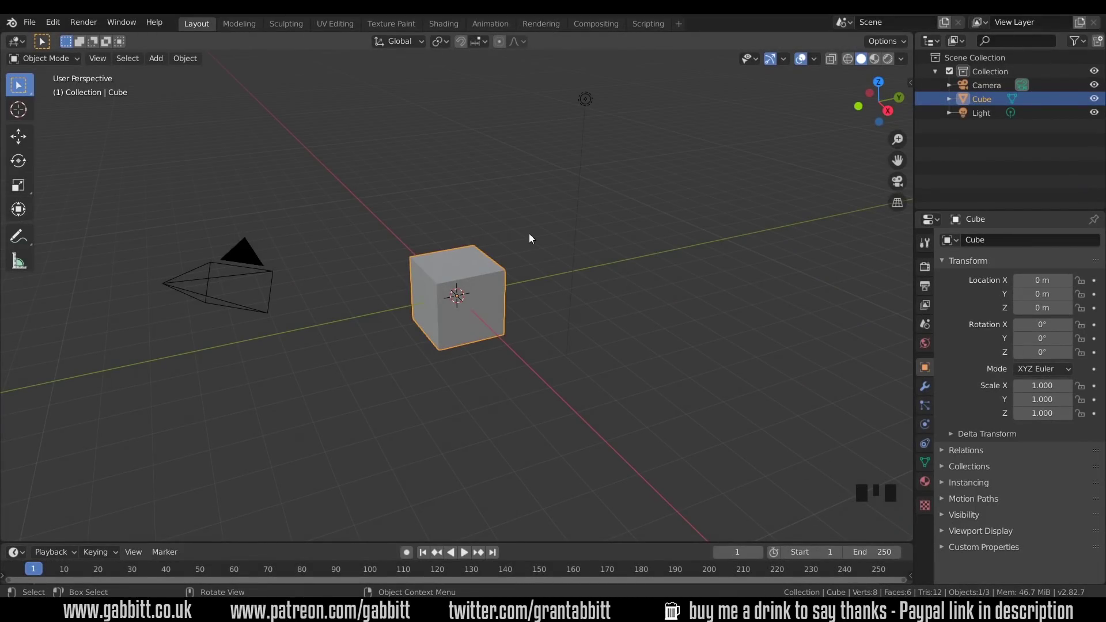
Delete the default cube and add a cylinder with 20 vertices at the origin
{"action": "key", "text": "Delete"}
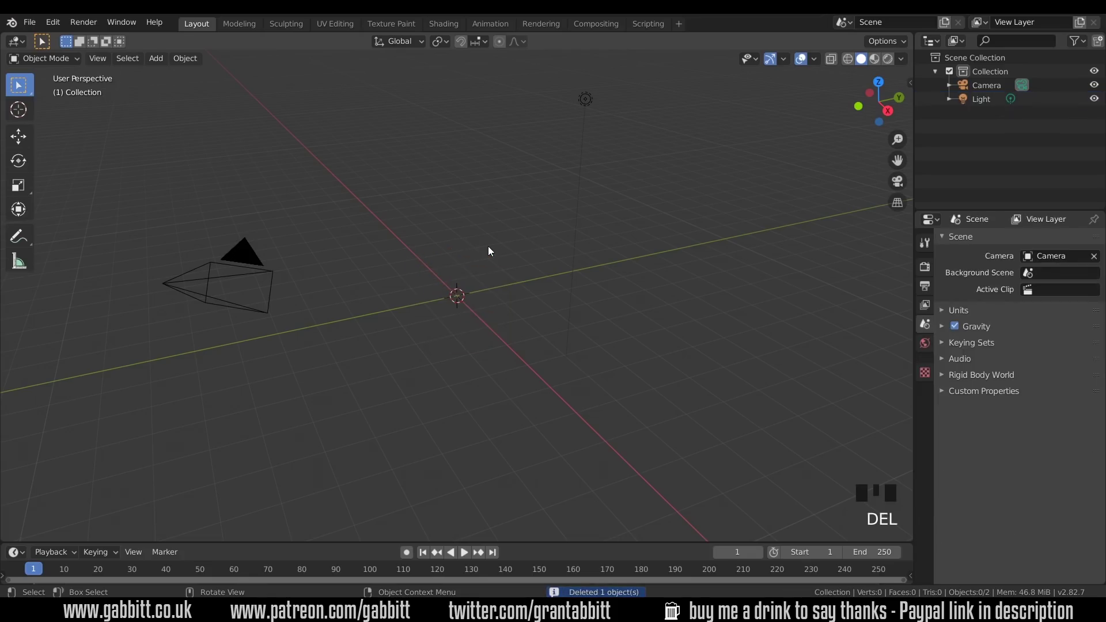
{"action": "key", "text": "shift+a"}
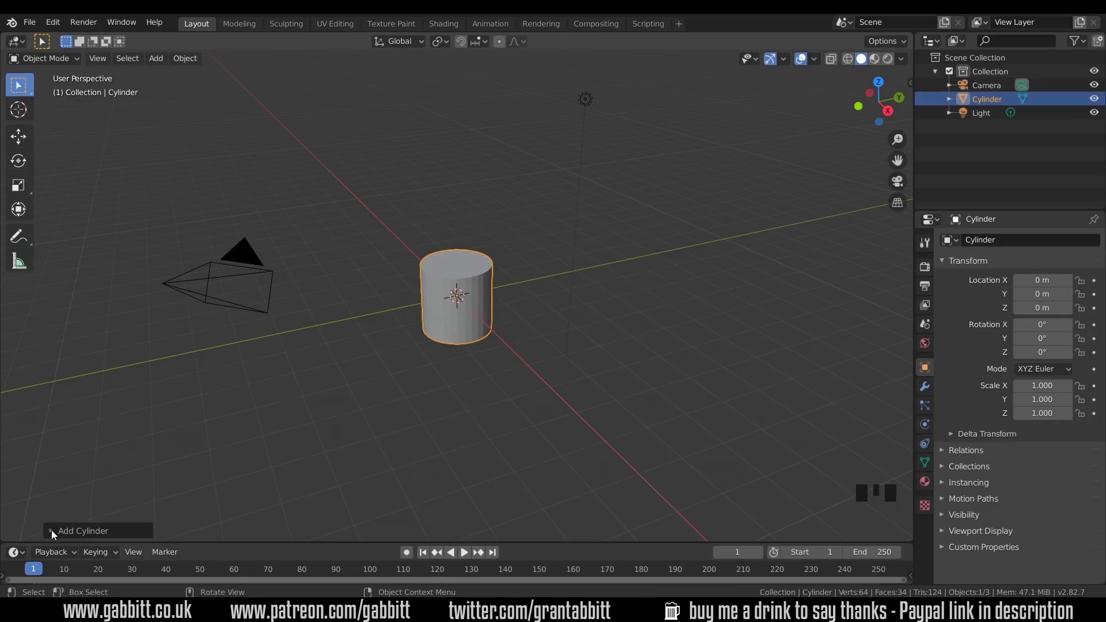
{"action": "left_click", "coordinate": [56, 536]}
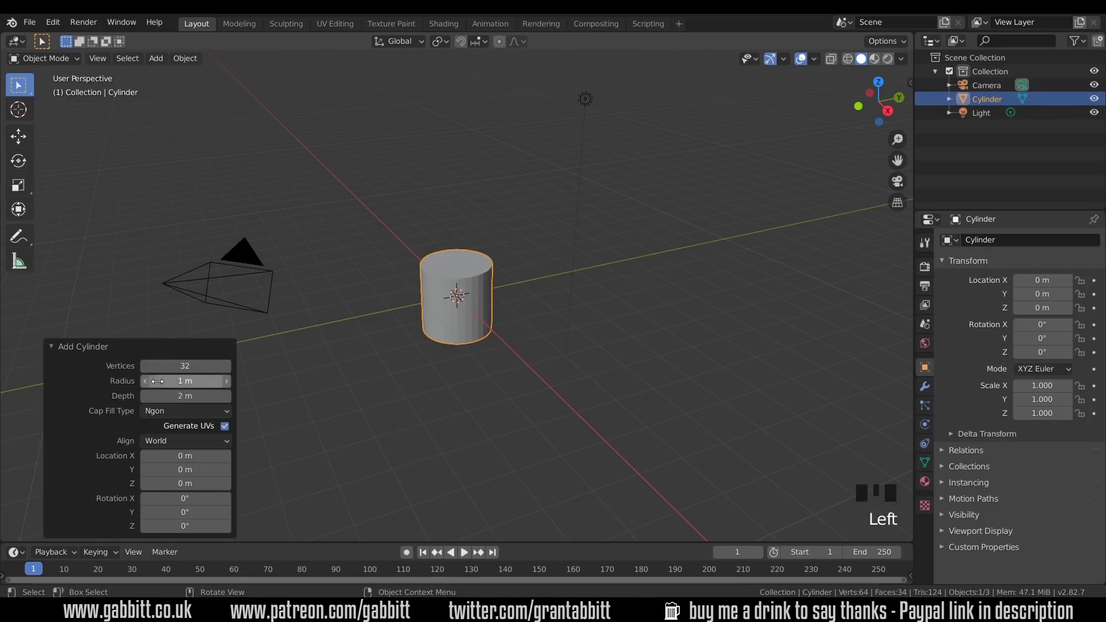
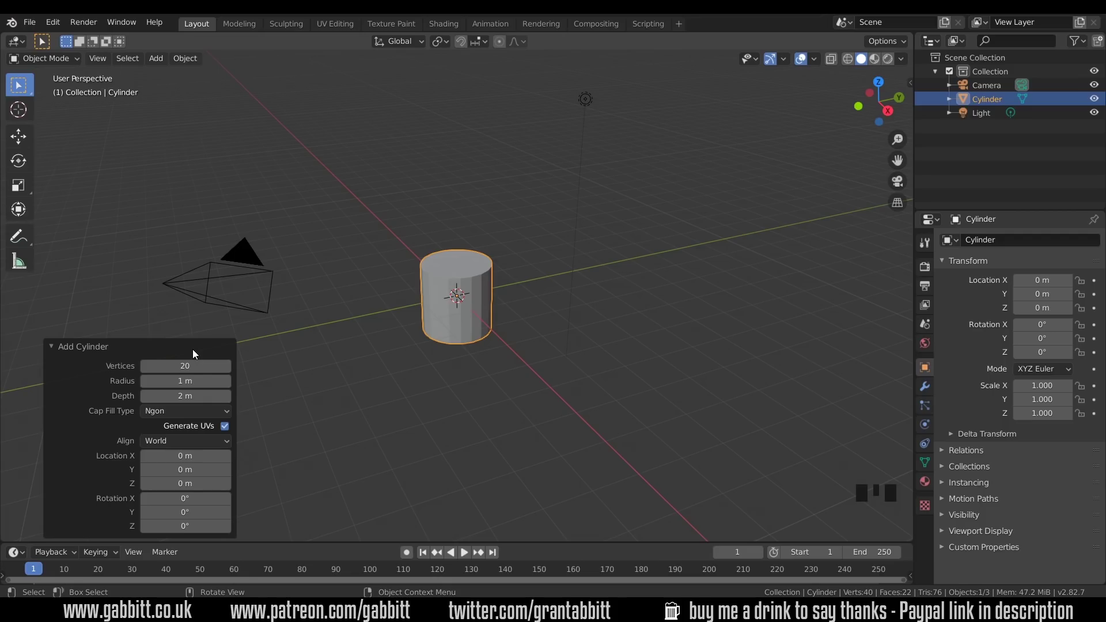
Scale the cylinder down on Z to about 0.195 into a thin disc
{"action": "key", "text": "s"}
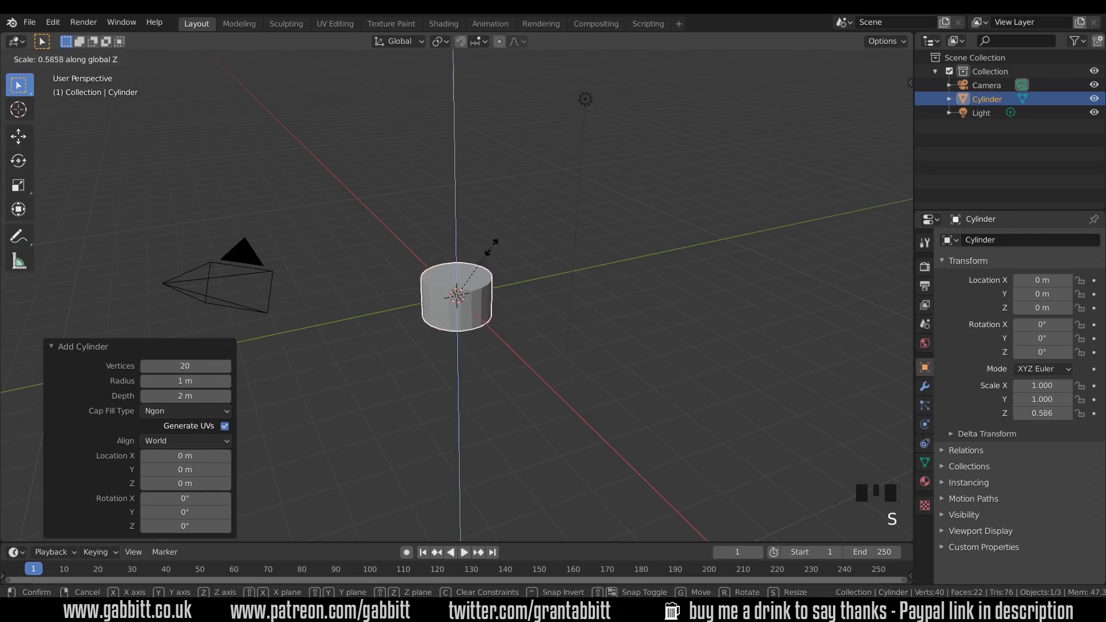
{"action": "scroll", "scroll_direction": "up", "scroll_amount": 3}
{"action": "middle_click", "coordinate": [476, 326]}
{"action": "left_click_drag", "start_coordinate": [537, 297], "coordinate": [572, 271]}
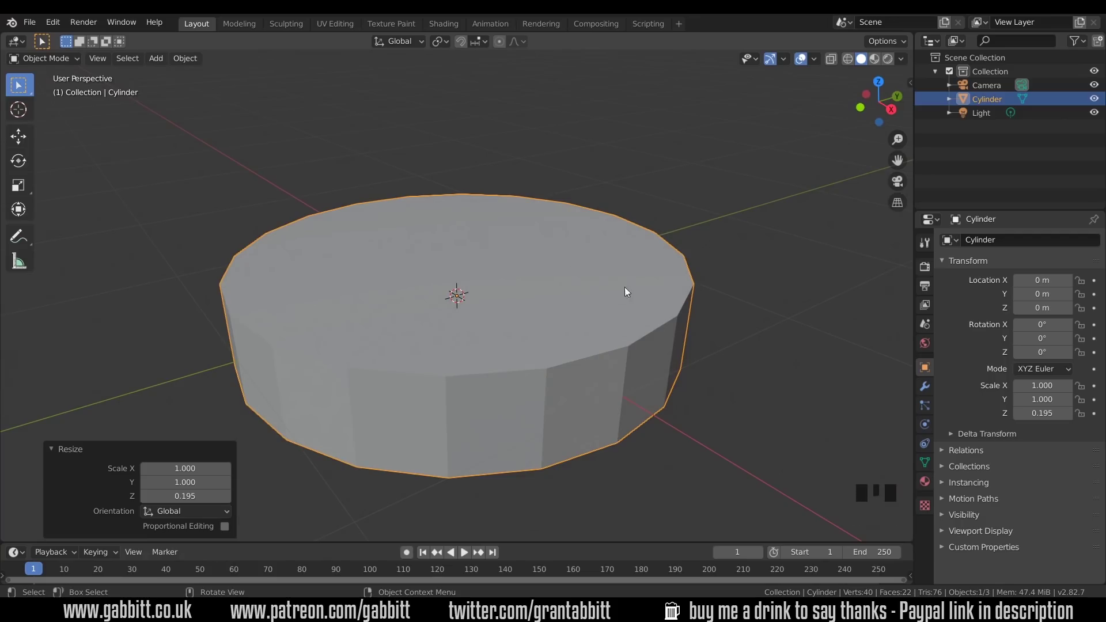
Check the disc's transform in the sidebar and apply its scale with Ctrl+A
{"action": "key", "text": "n"}
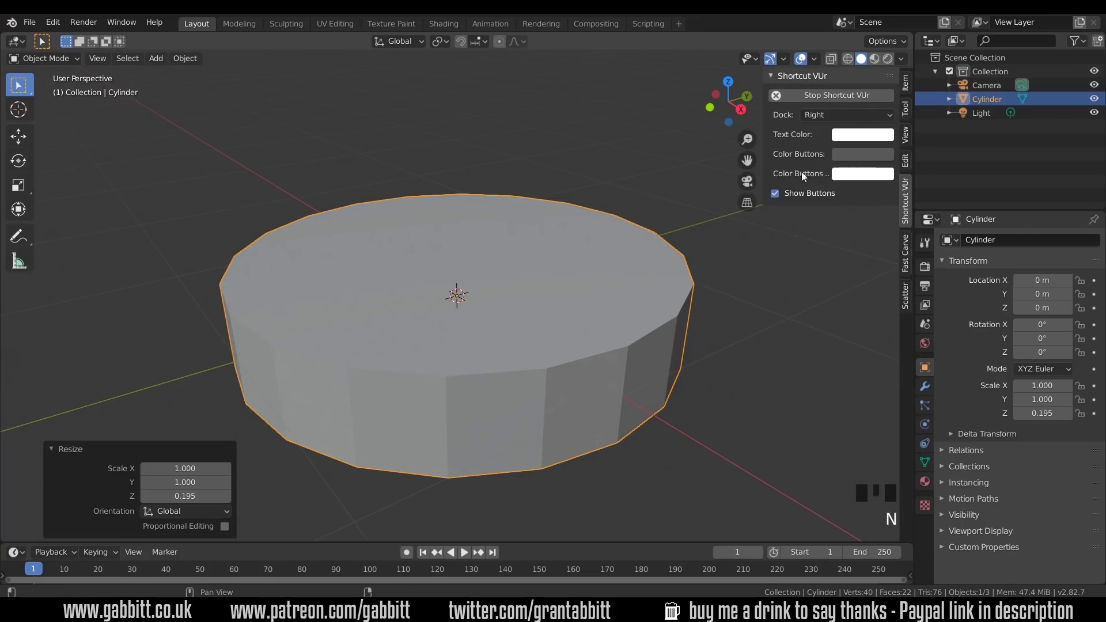
{"action": "left_click", "coordinate": [912, 83]}
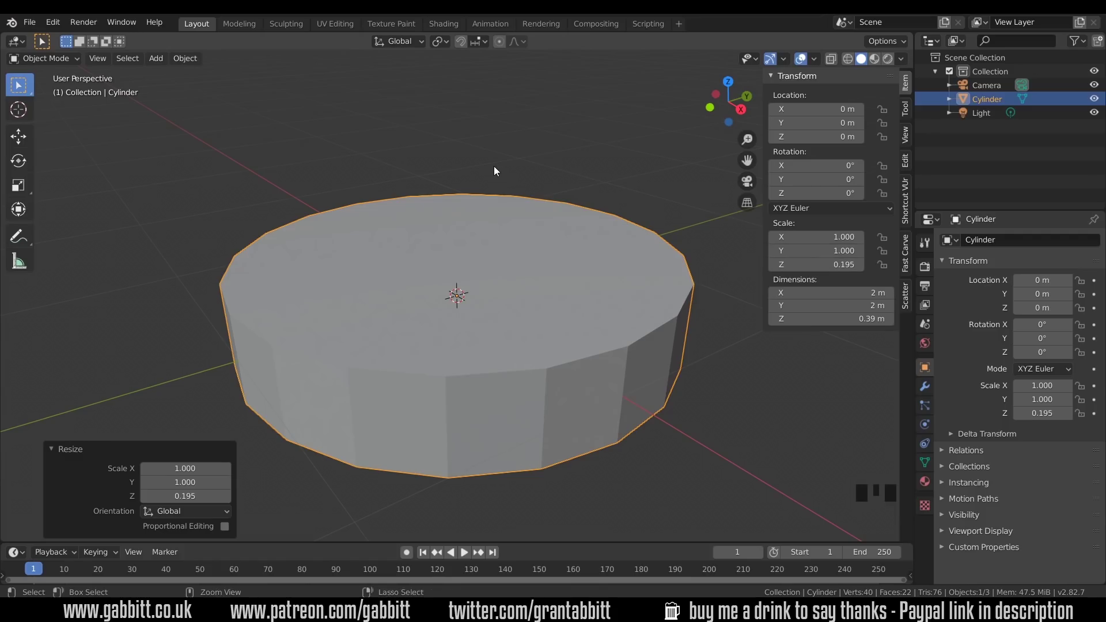
{"action": "key", "text": "ctrl+a"}
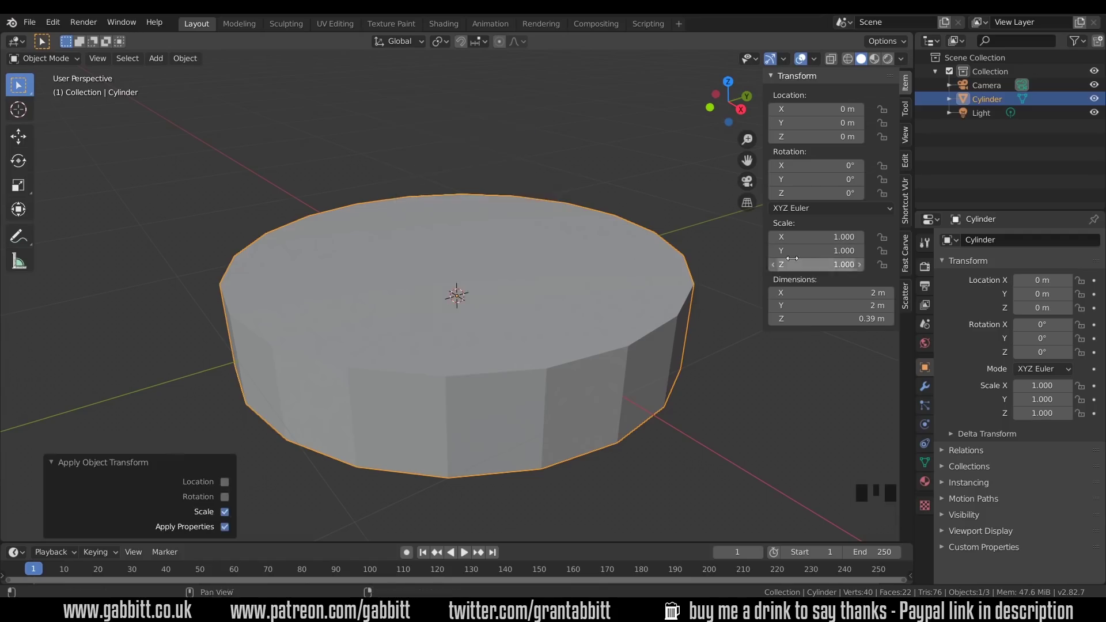
{"action": "key", "text": "n"}
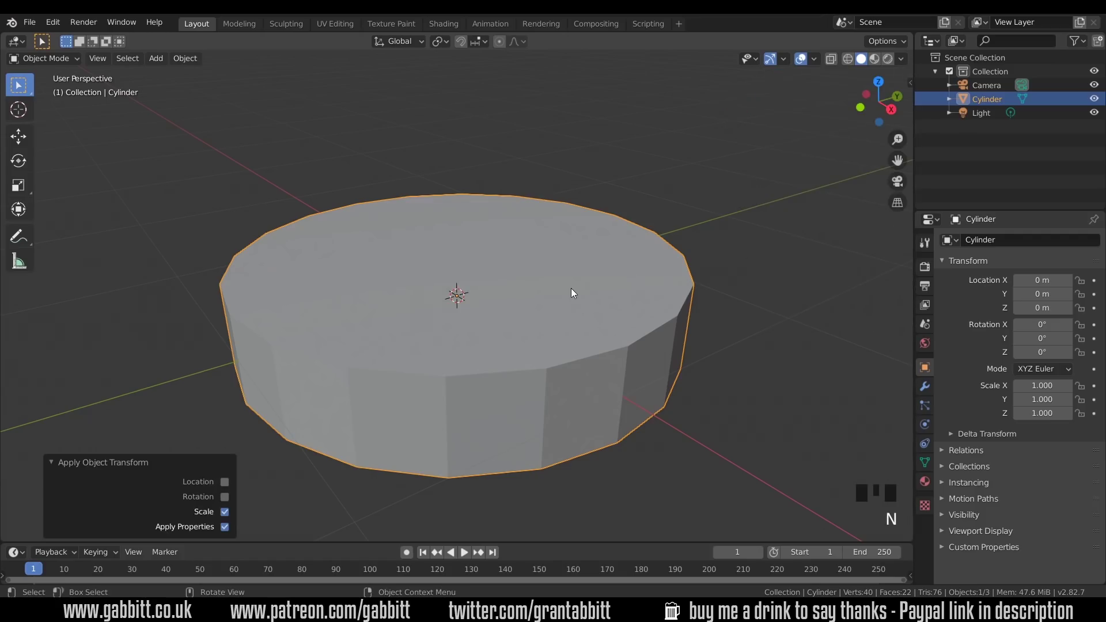
Inset the disc's top face in Edit Mode and extrude it downward into a recess
{"action": "key", "text": "Tab"}
{"action": "key", "text": "3"}
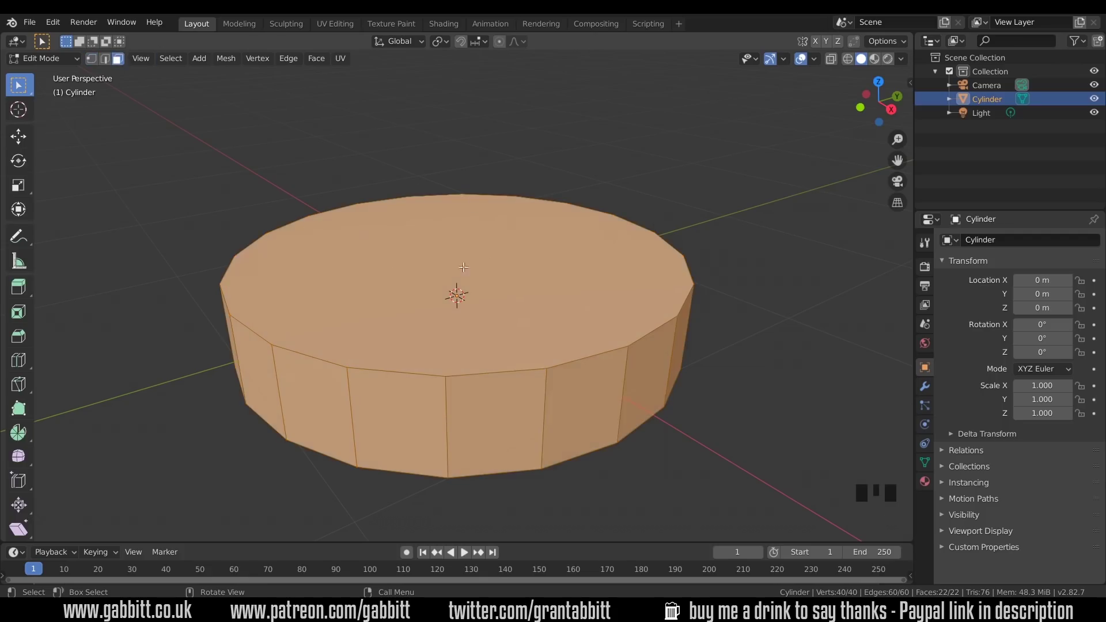
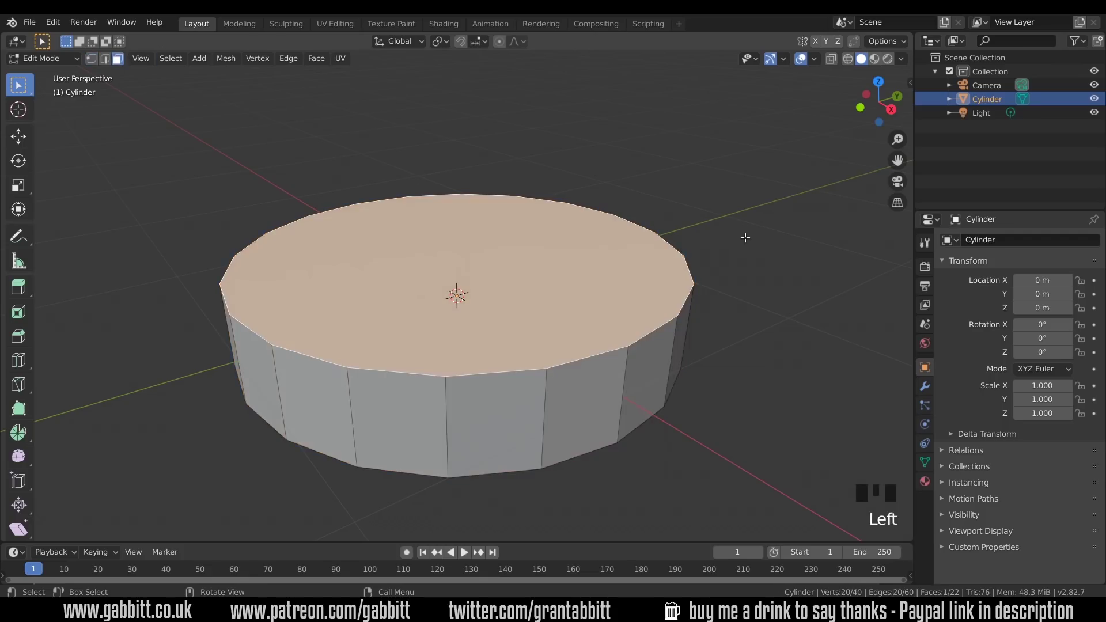
{"action": "key", "text": "i"}
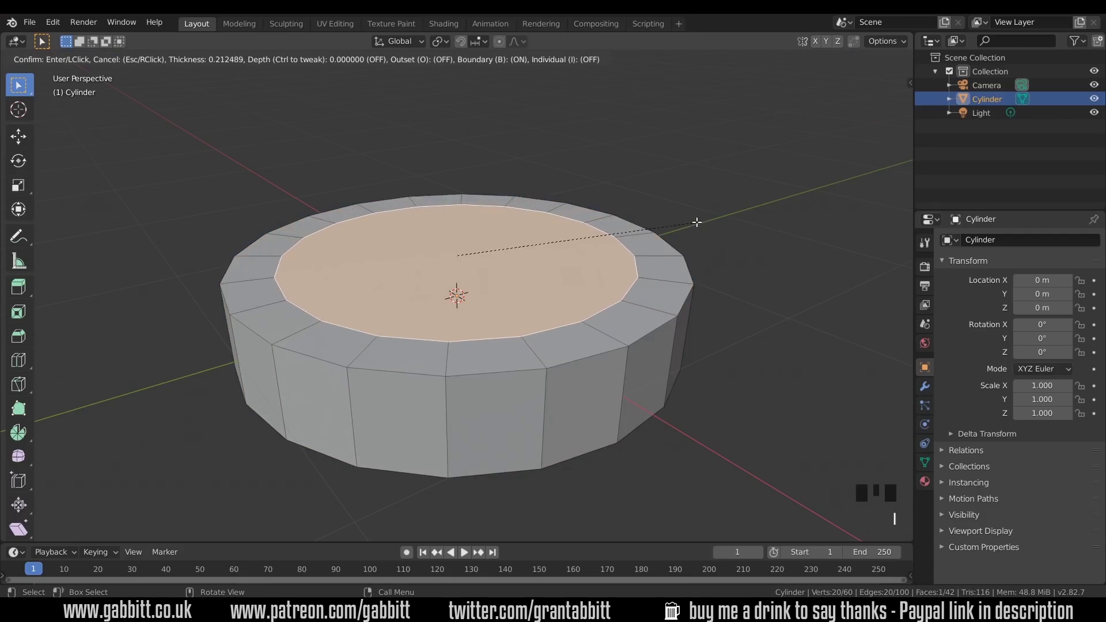
{"action": "key", "text": "e"}
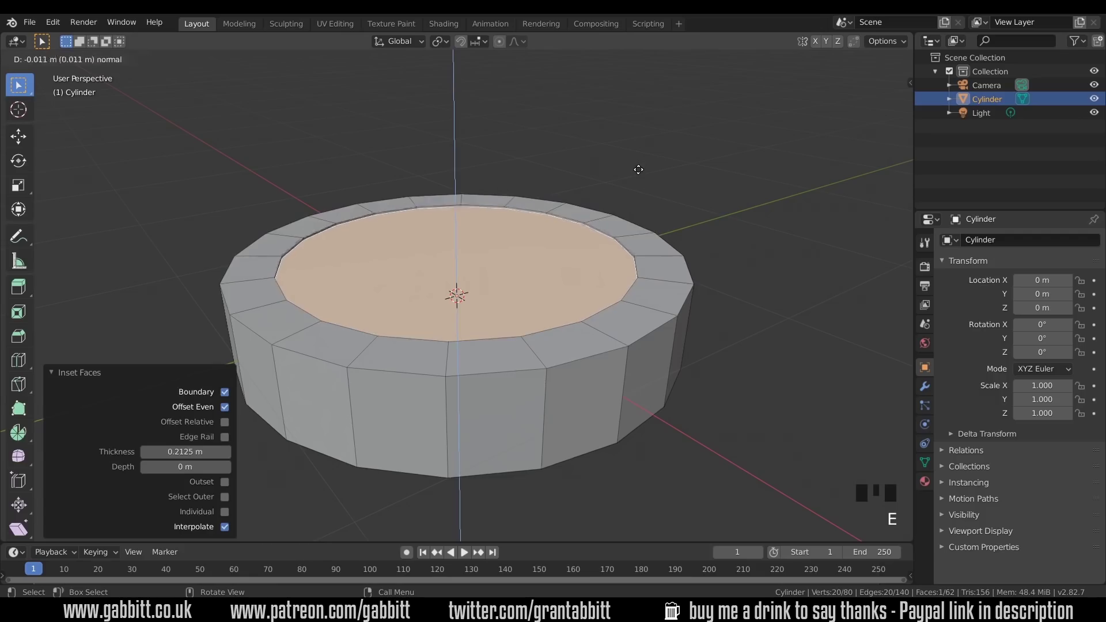
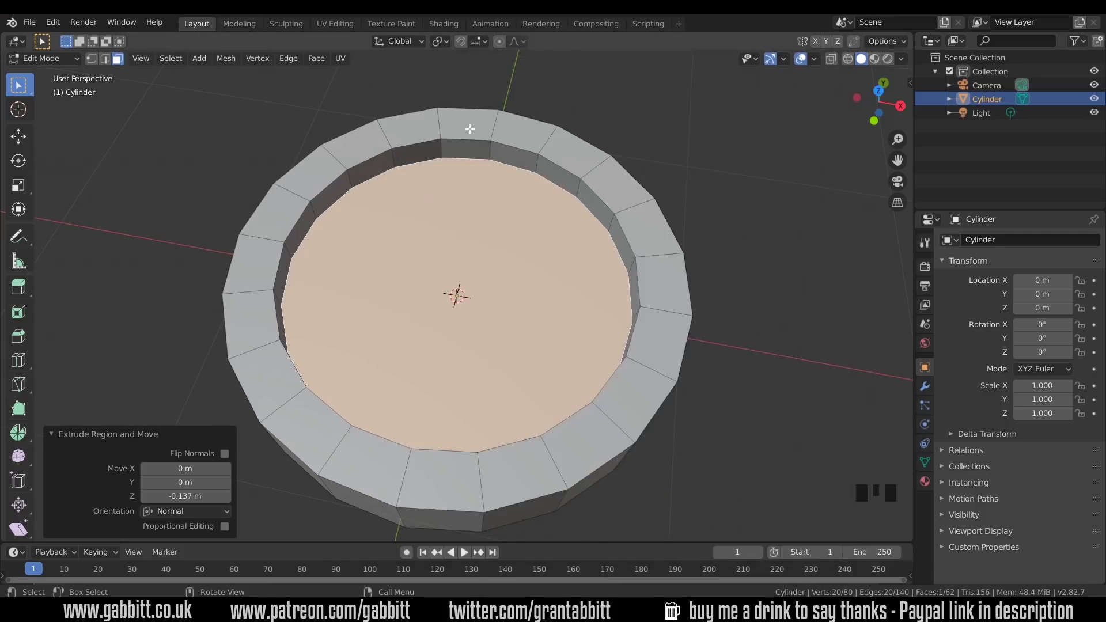
Drag the skull reference PNG from the skull coin folder into the scene and clear its rotation
{"action": "key", "text": "Tab"}
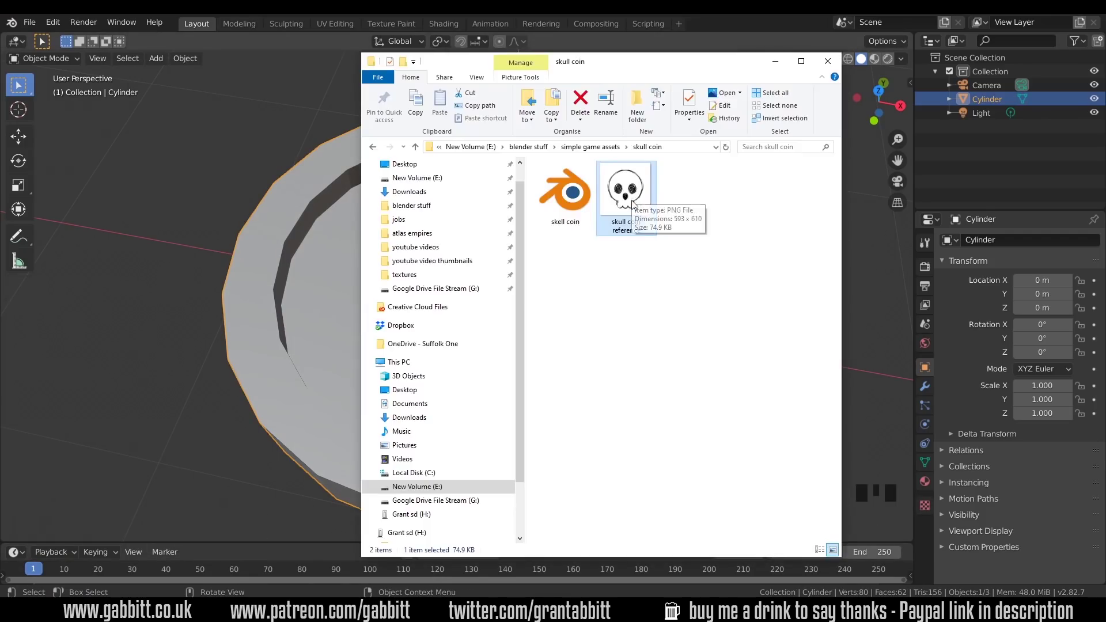
{"action": "scroll", "scroll_direction": "down", "scroll_amount": 3}
{"action": "left_click", "coordinate": [325, 215]}
{"action": "left_click_drag", "start_coordinate": [414, 315], "coordinate": [397, 293]}
{"action": "key", "text": "alt+r"}
Clear the image's location, go to top view with X-ray and scale it to about 0.326
{"action": "key", "text": "alt+g"}
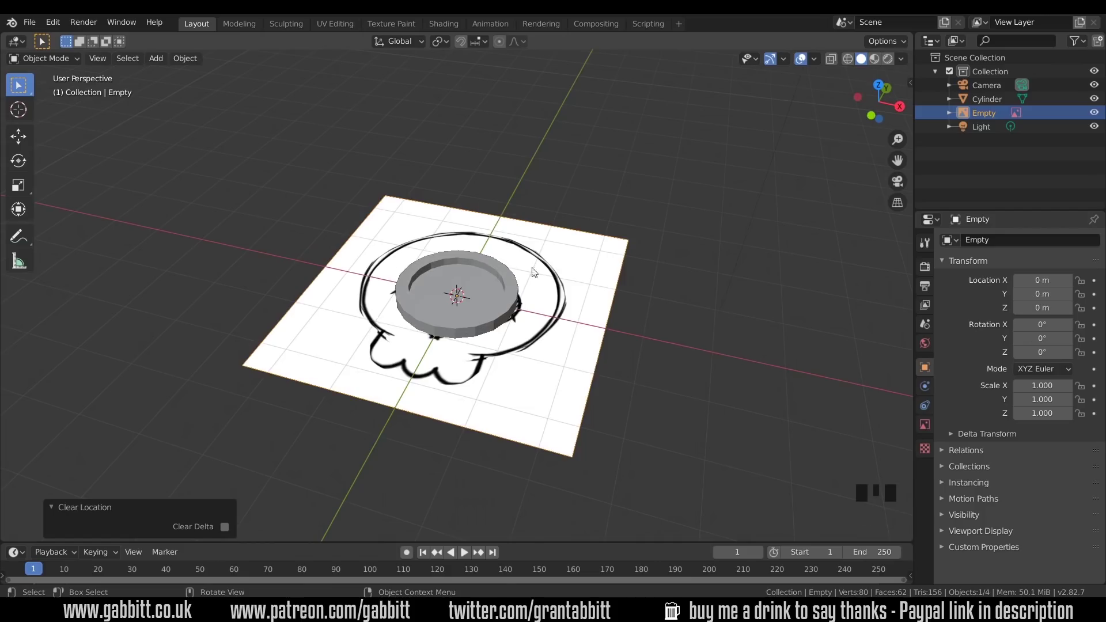
{"action": "key", "text": "KP_7"}
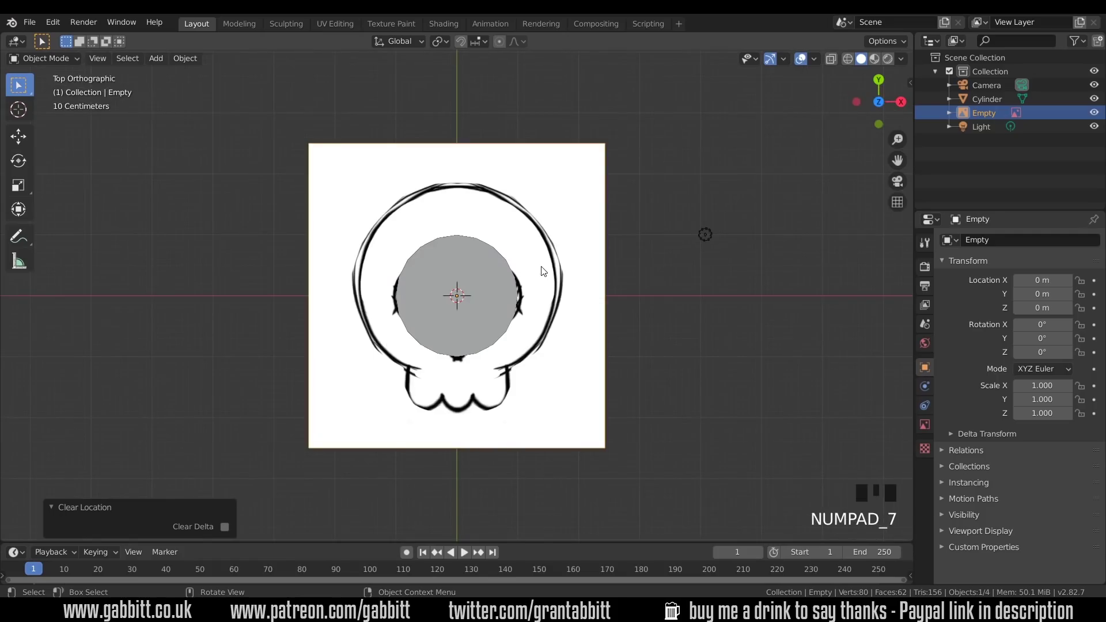
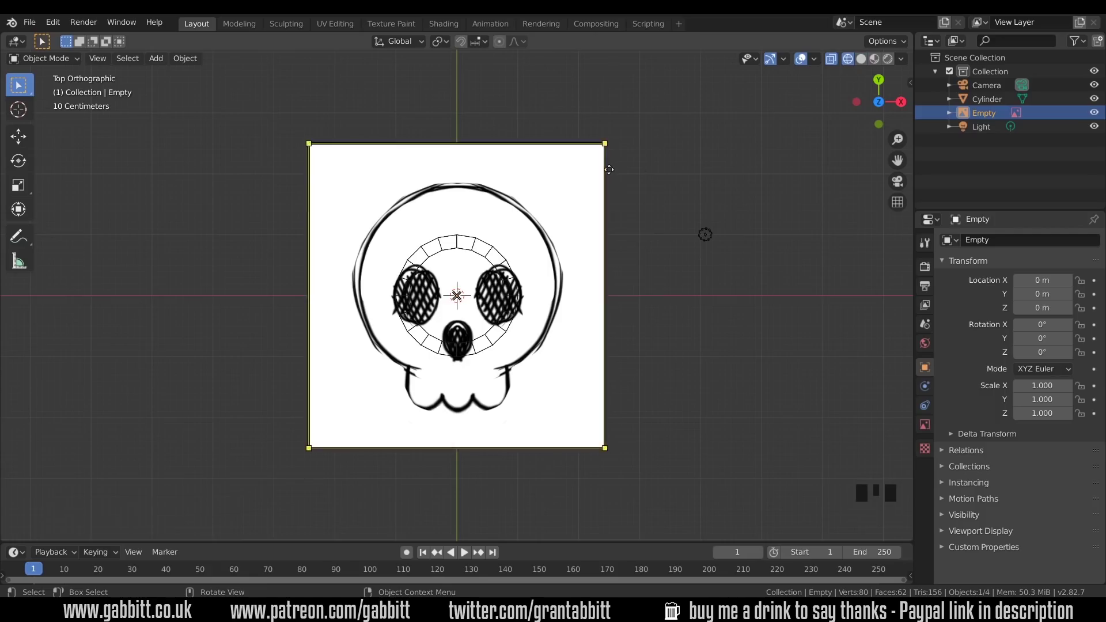
{"action": "left_click", "coordinate": [588, 175]}
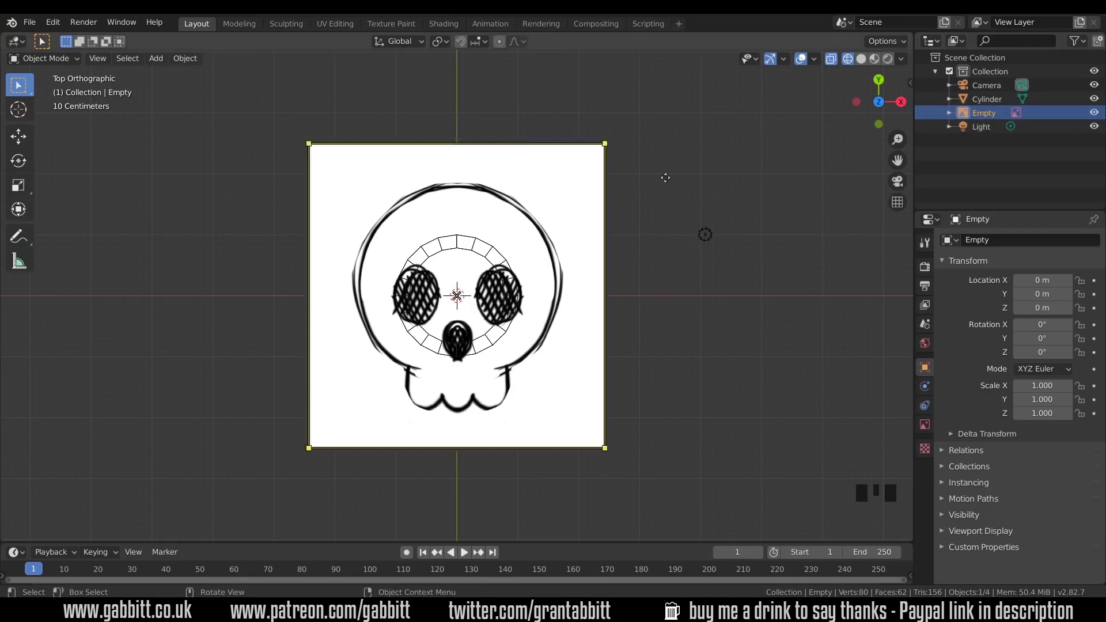
{"action": "key", "text": "s"}
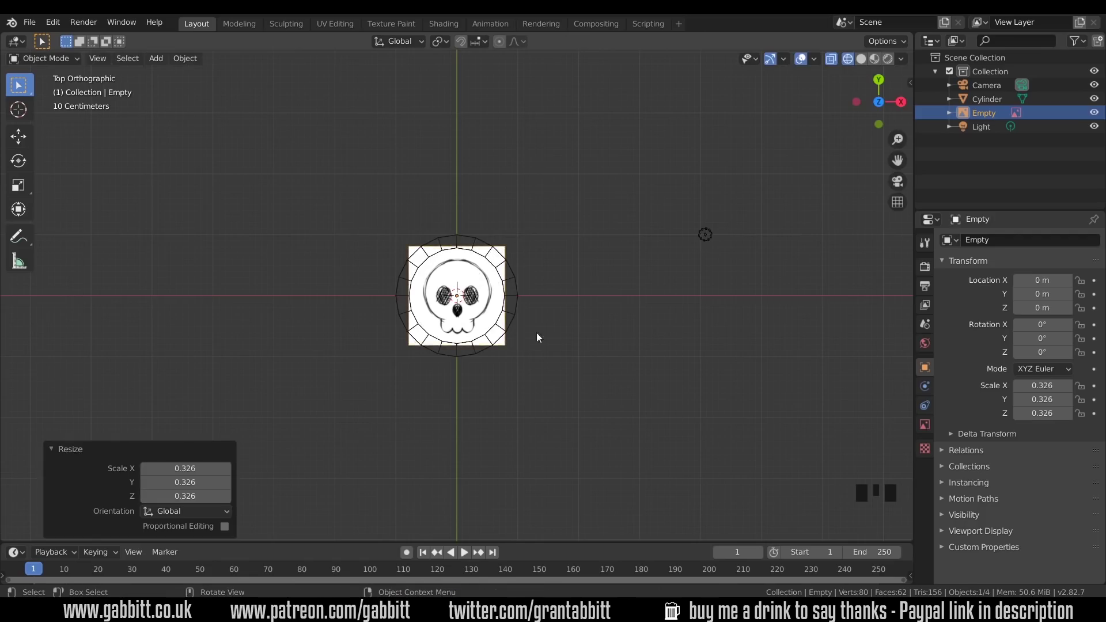
Select the coin disc and zoom in on it
{"action": "left_click", "coordinate": [540, 320]}
{"action": "scroll", "scroll_direction": "up", "scroll_amount": 3}
AutoMirror the coin mesh across X from the sidebar Edit tab
{"action": "key", "text": "Tab"}
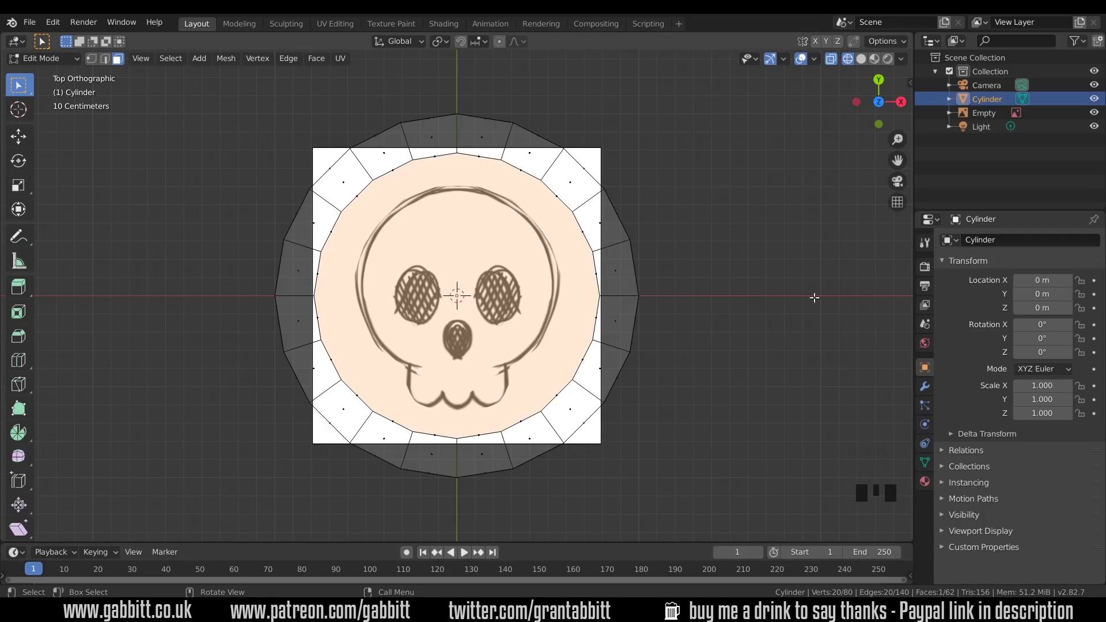
{"action": "key", "text": "n"}
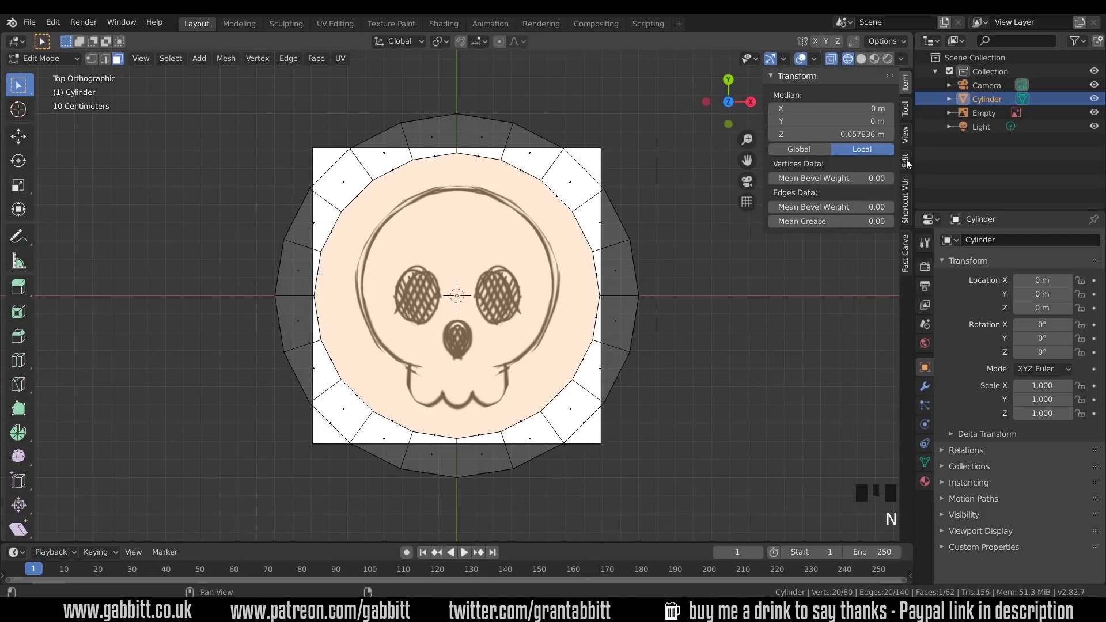
{"action": "left_click", "coordinate": [909, 163]}
{"action": "middle_click", "coordinate": [795, 78]}
{"action": "left_click_drag", "start_coordinate": [776, 80], "coordinate": [859, 106]}
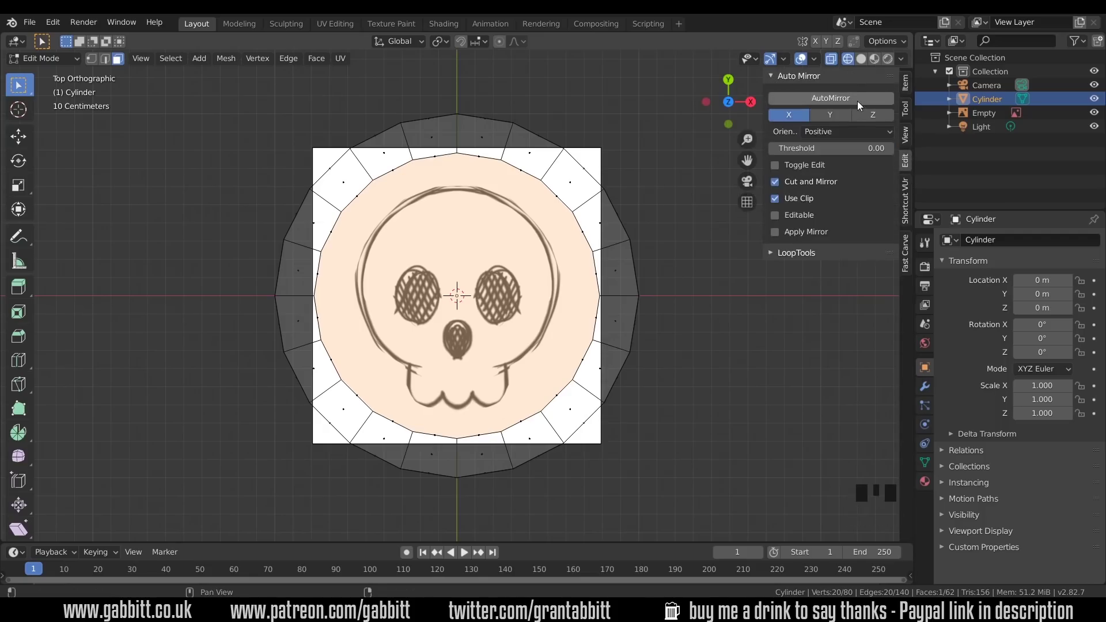
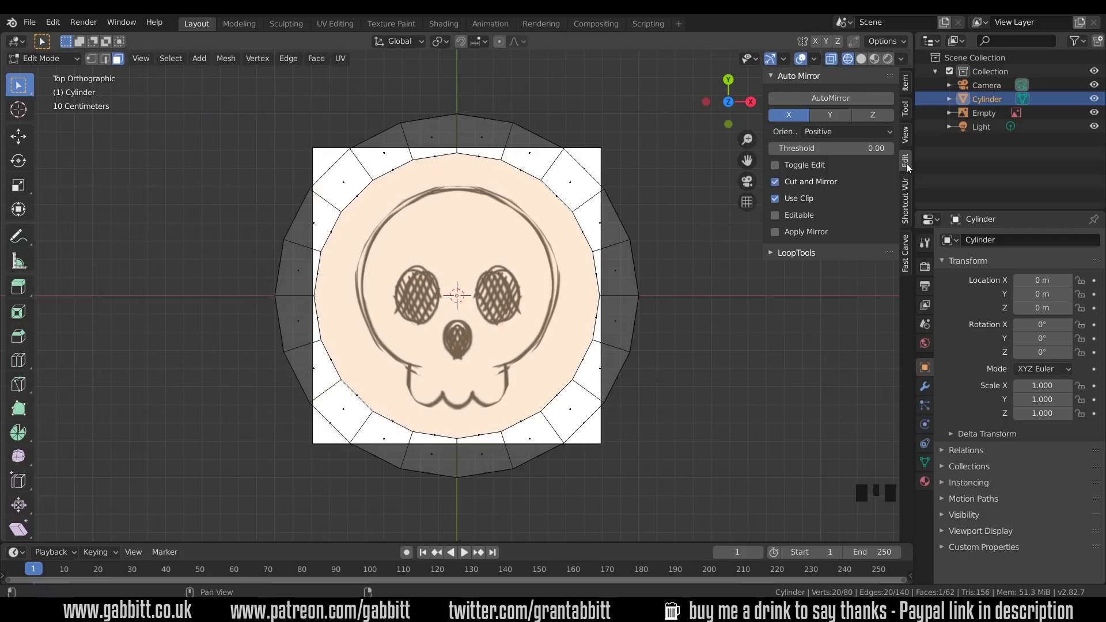
{"action": "left_click_drag", "start_coordinate": [822, 104], "coordinate": [923, 391]}
{"action": "left_click", "coordinate": [930, 389]}
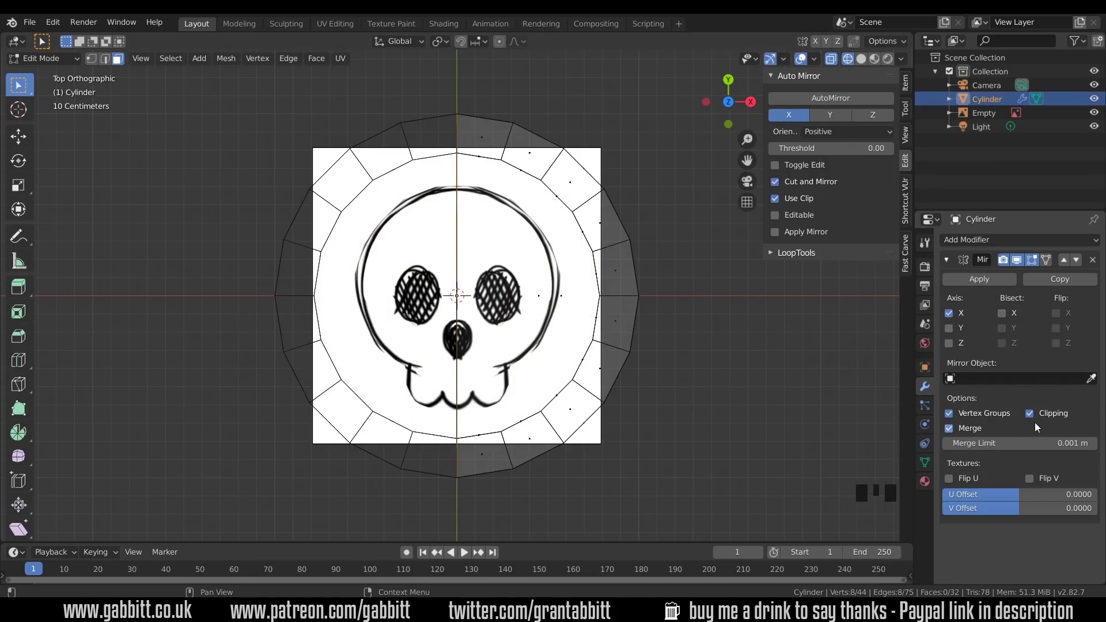
Enable Clipping in the Mirror modifier
{"action": "left_click", "coordinate": [1022, 267]}
{"action": "left_click", "coordinate": [1022, 267]}
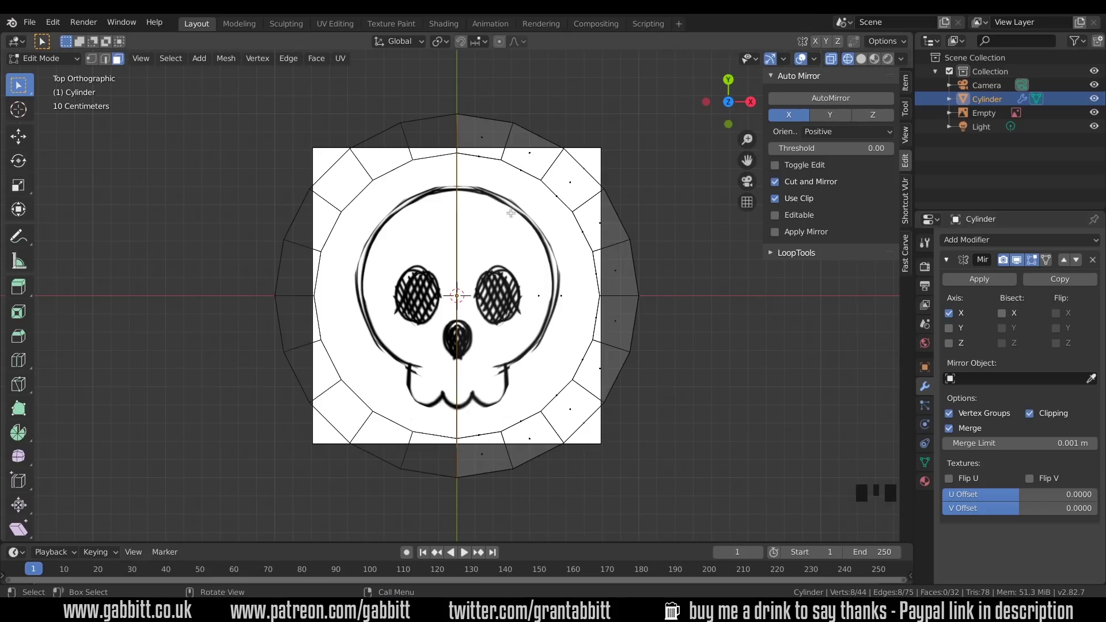
Start a knife cut along the skull outline on the right half of the coin
{"action": "key", "text": "k"}
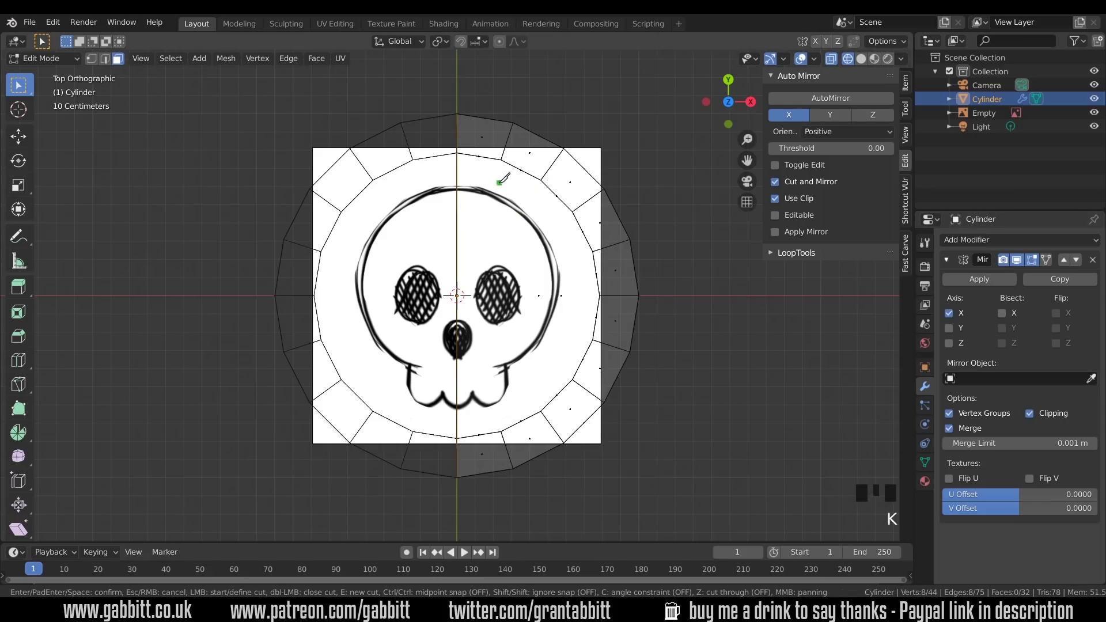
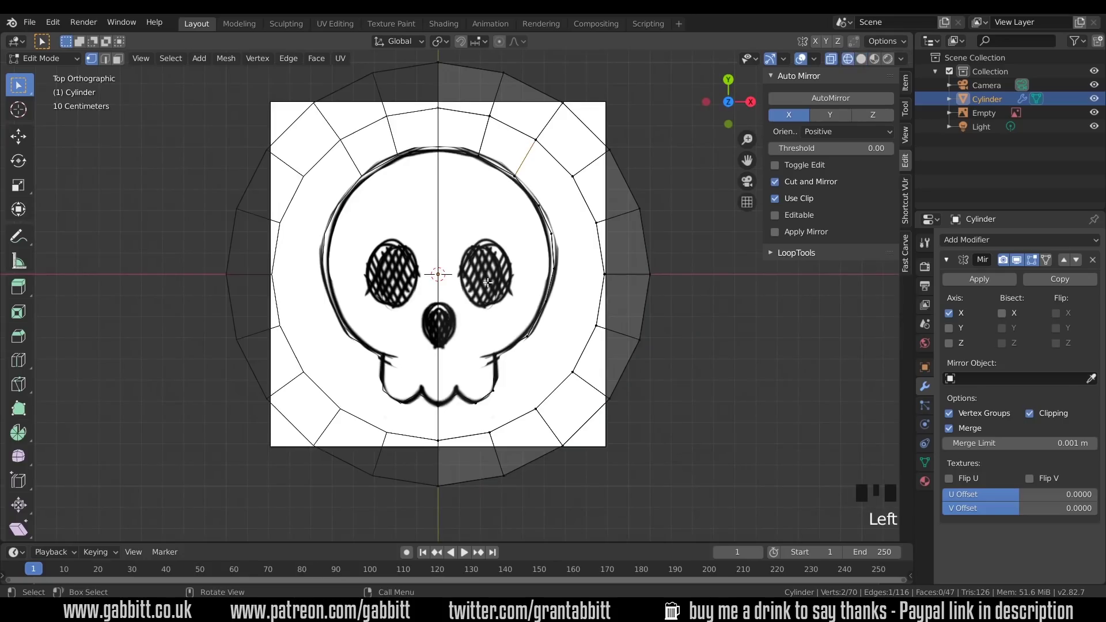
Knife-cut from the centre to the eye, move the vertex onto the eye socket and switch to Solid shading
{"action": "key", "text": "k"}
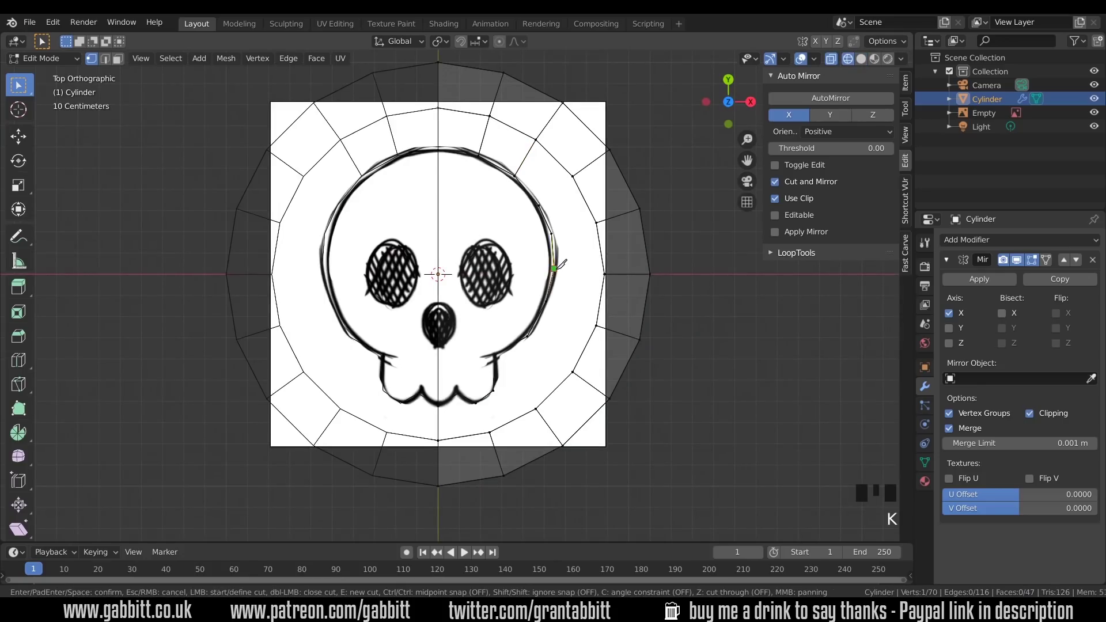
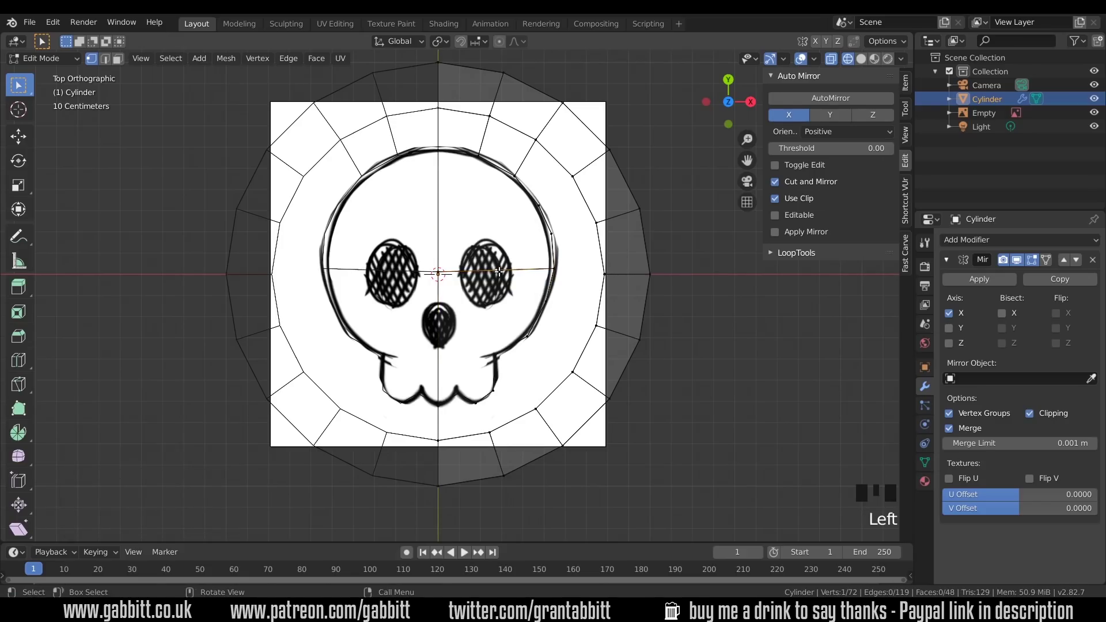
{"action": "key", "text": "g"}
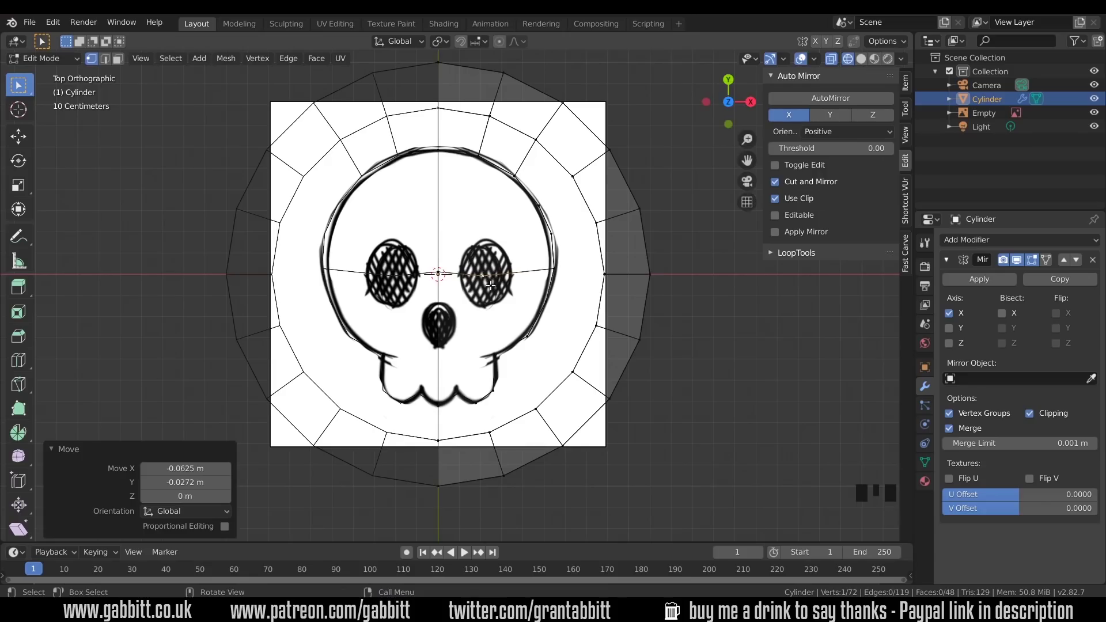
{"action": "left_click", "coordinate": [868, 66]}
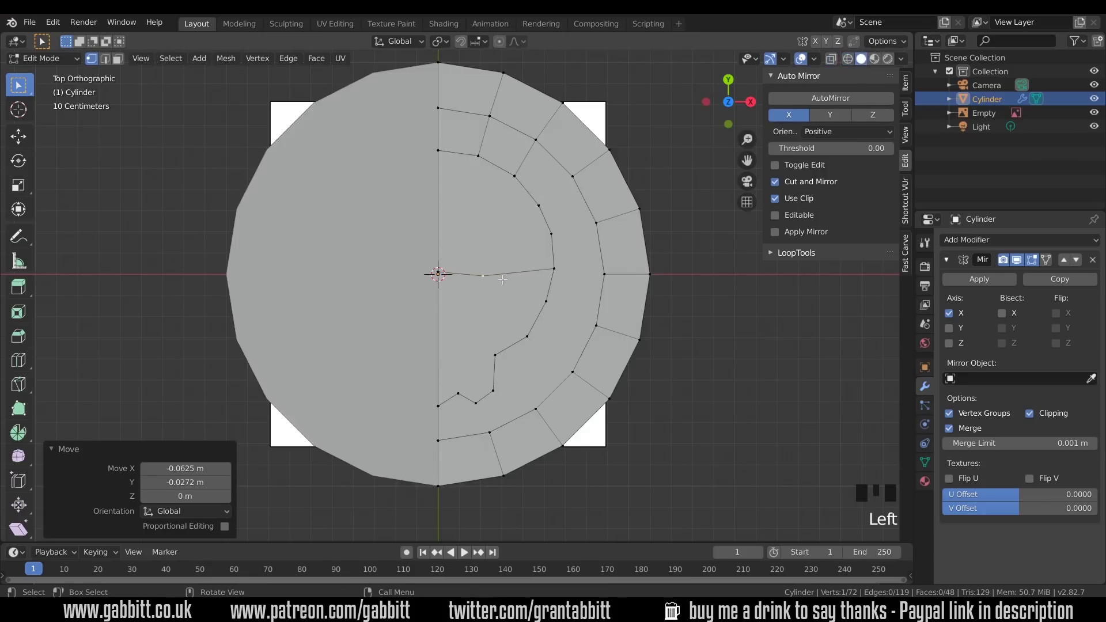
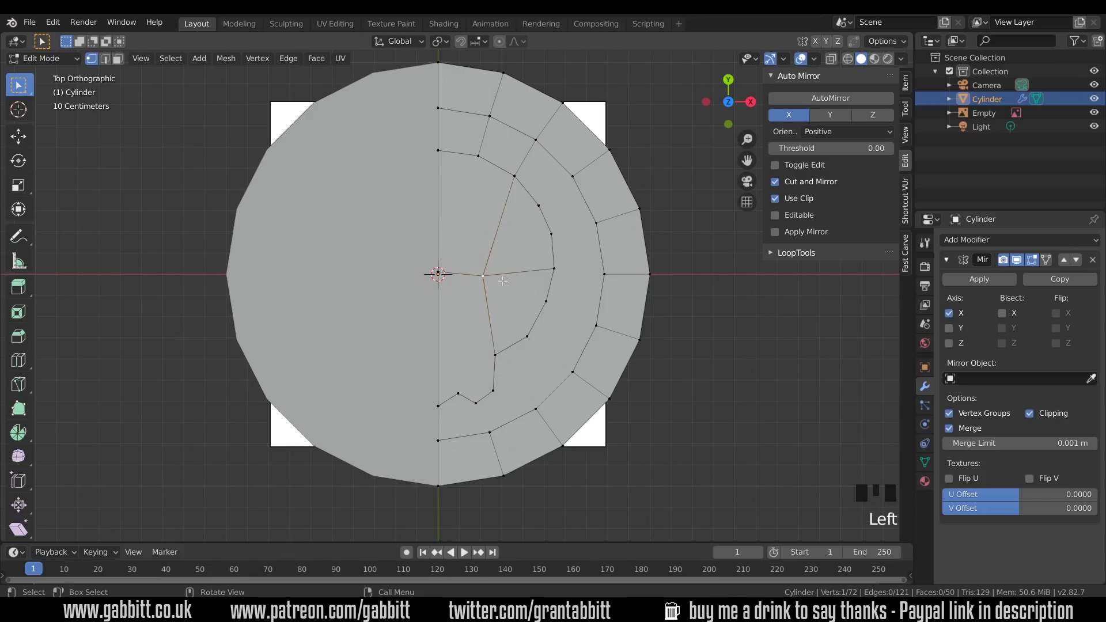
Bevel the eye vertex into an octagonal ring with 2 segments
{"action": "key", "text": "ctrl+b"}
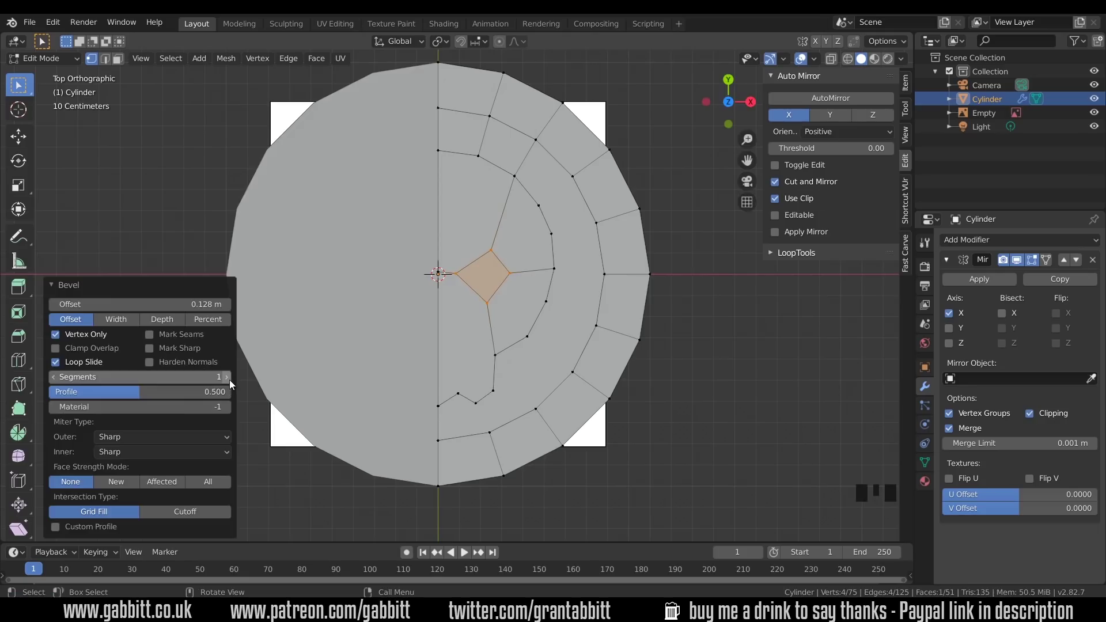
{"action": "left_click", "coordinate": [233, 382]}
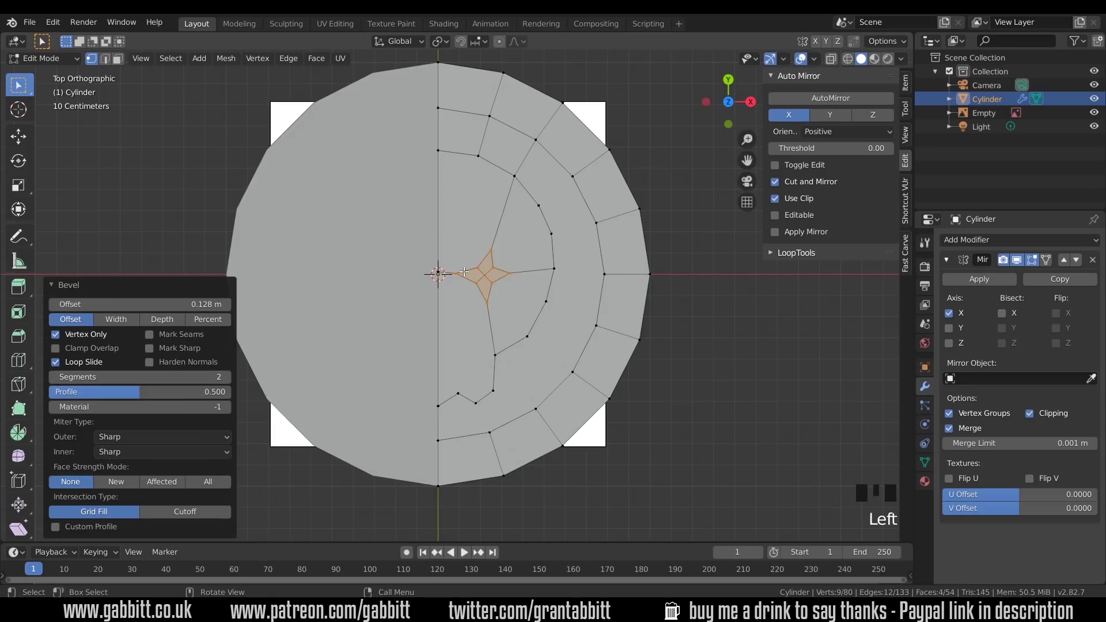
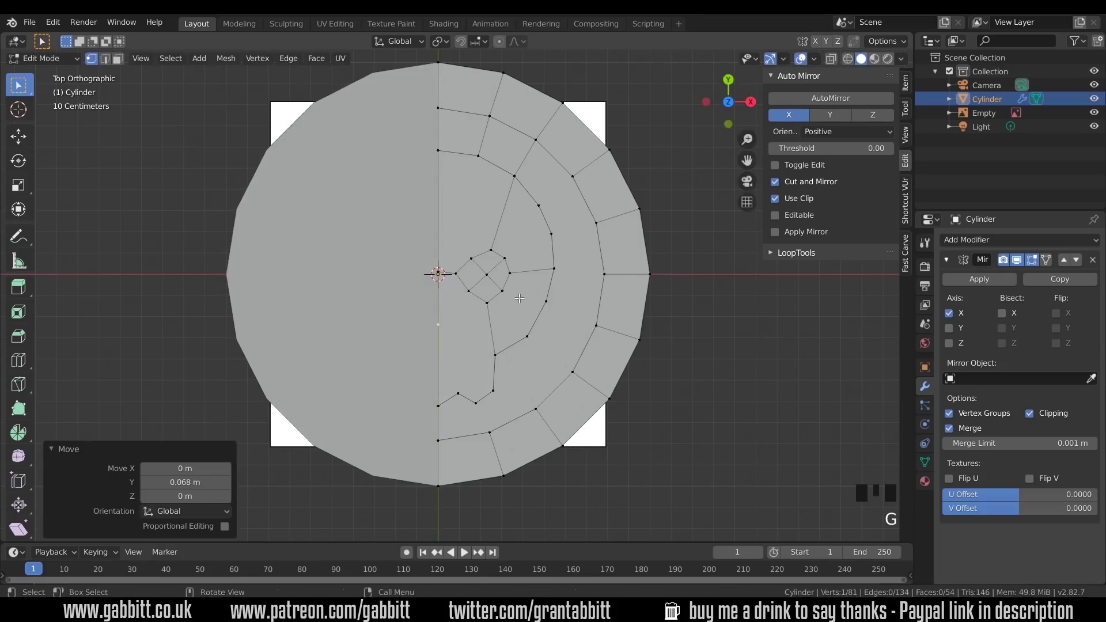
Bevel two vertices against the centre line to form the nose outline
{"action": "key", "text": "ctrl+b"}
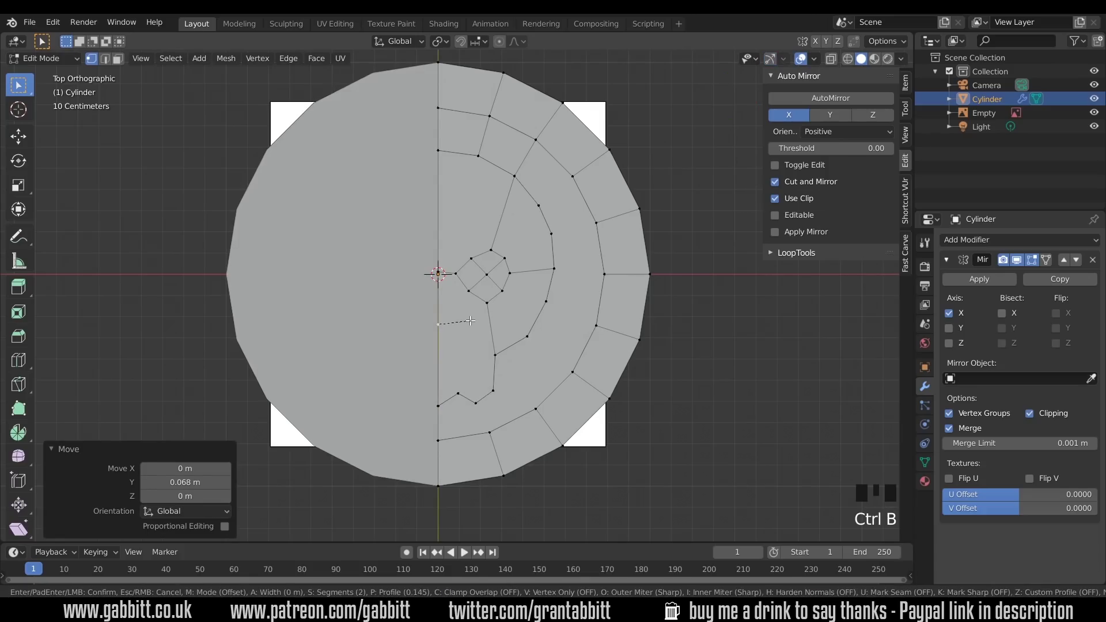
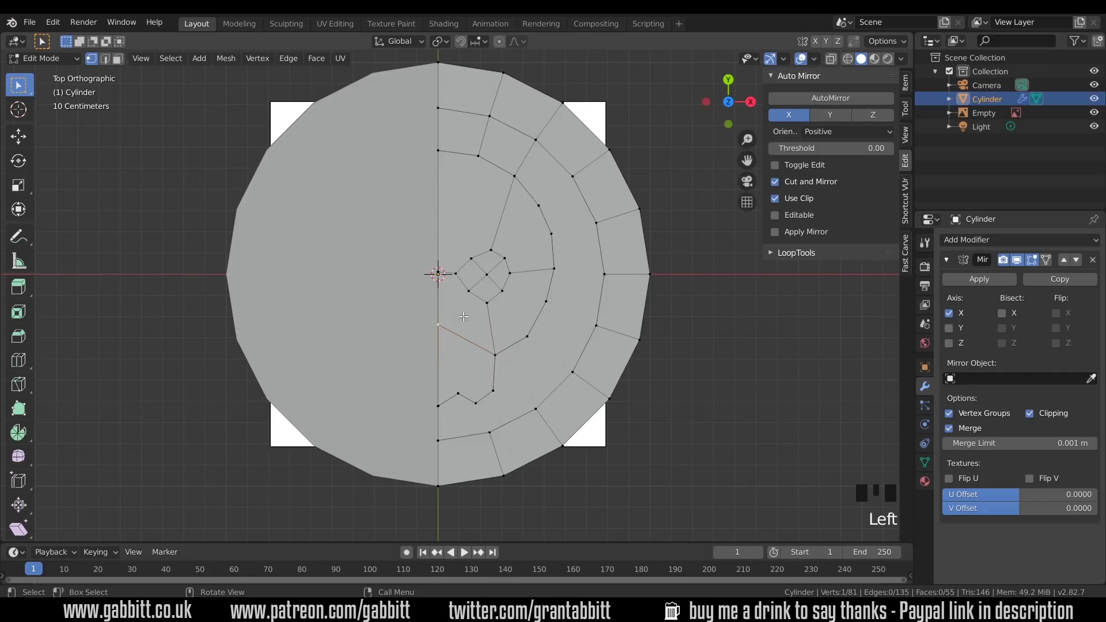
{"action": "key", "text": "ctrl+b"}
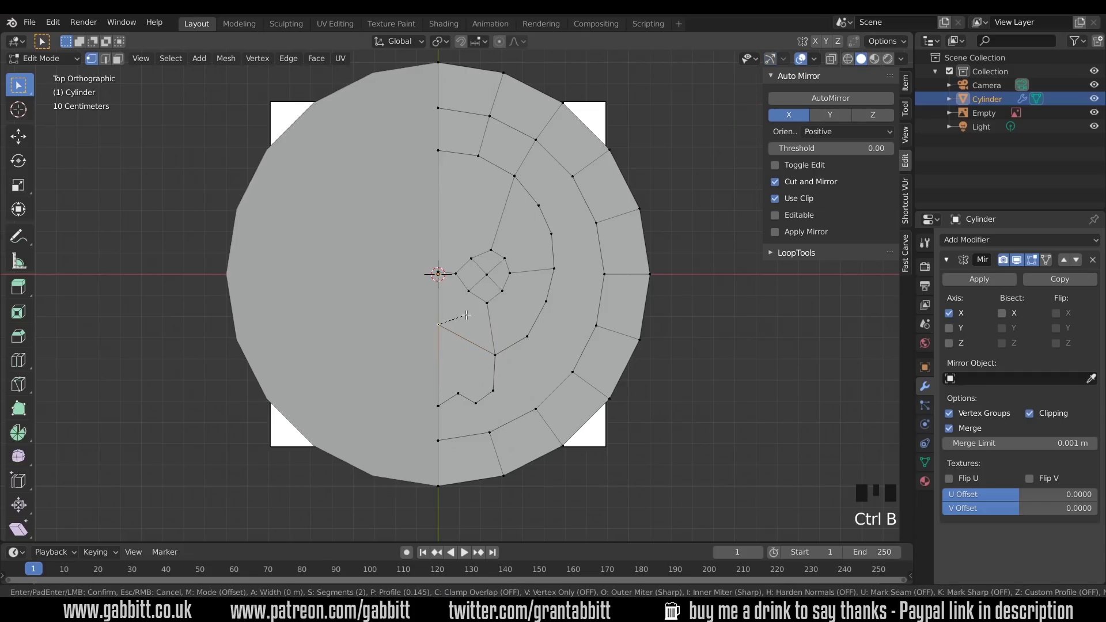
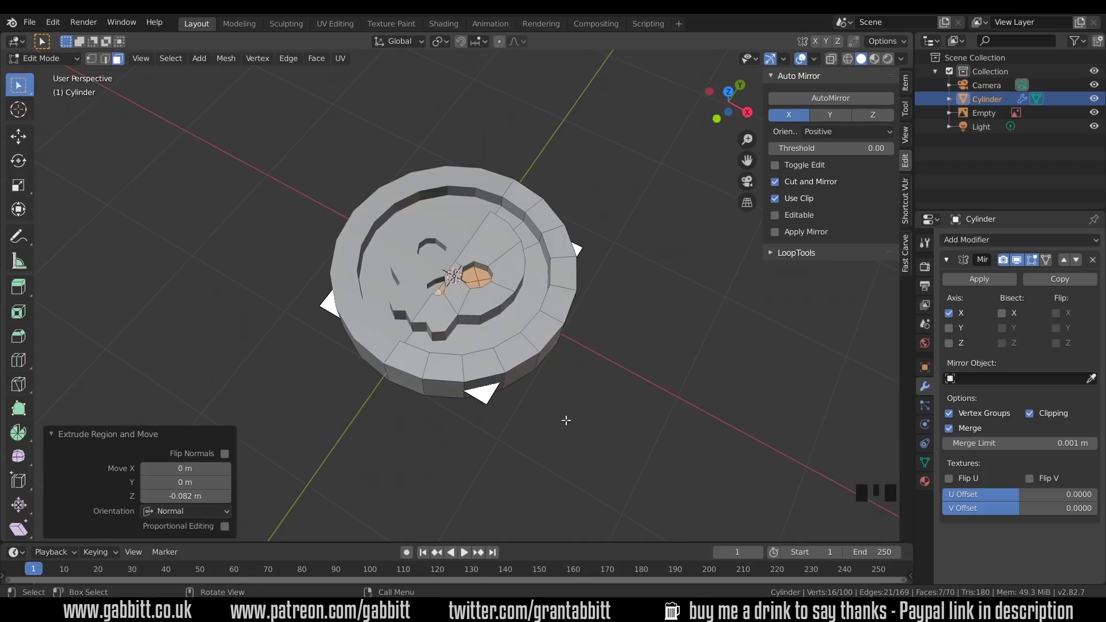
Select all faces, triangulate them and convert back to quads after sinking the channel and eye
{"action": "key", "text": "a"}
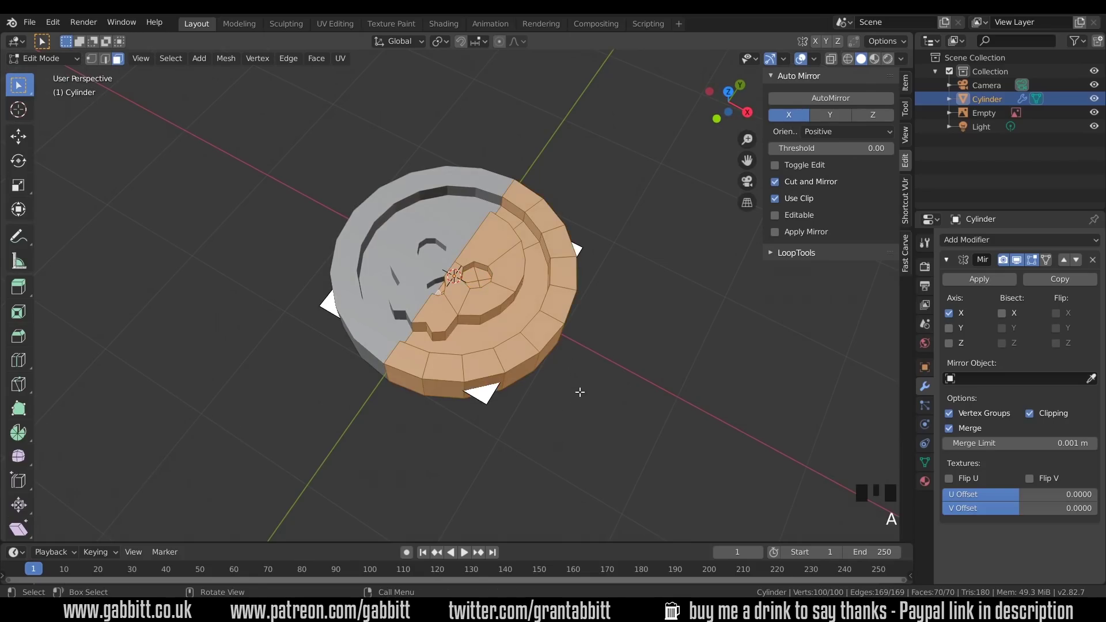
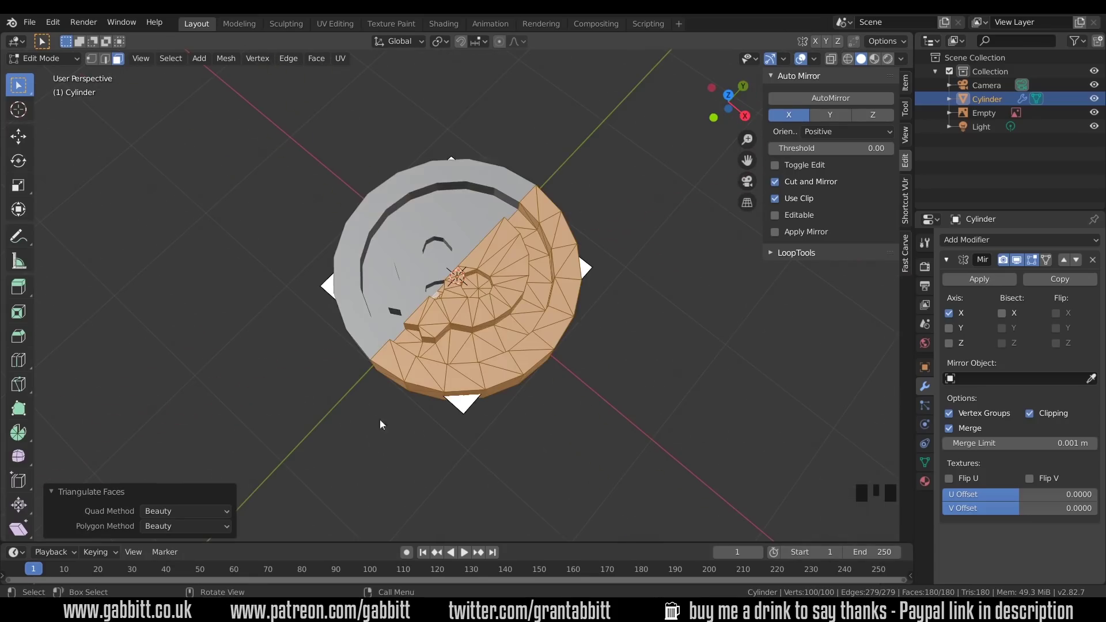
{"action": "left_click_drag", "start_coordinate": [660, 386], "coordinate": [669, 424]}
{"action": "key", "text": "ctrl+z"}
{"action": "left_click_drag", "start_coordinate": [614, 372], "coordinate": [594, 368]}
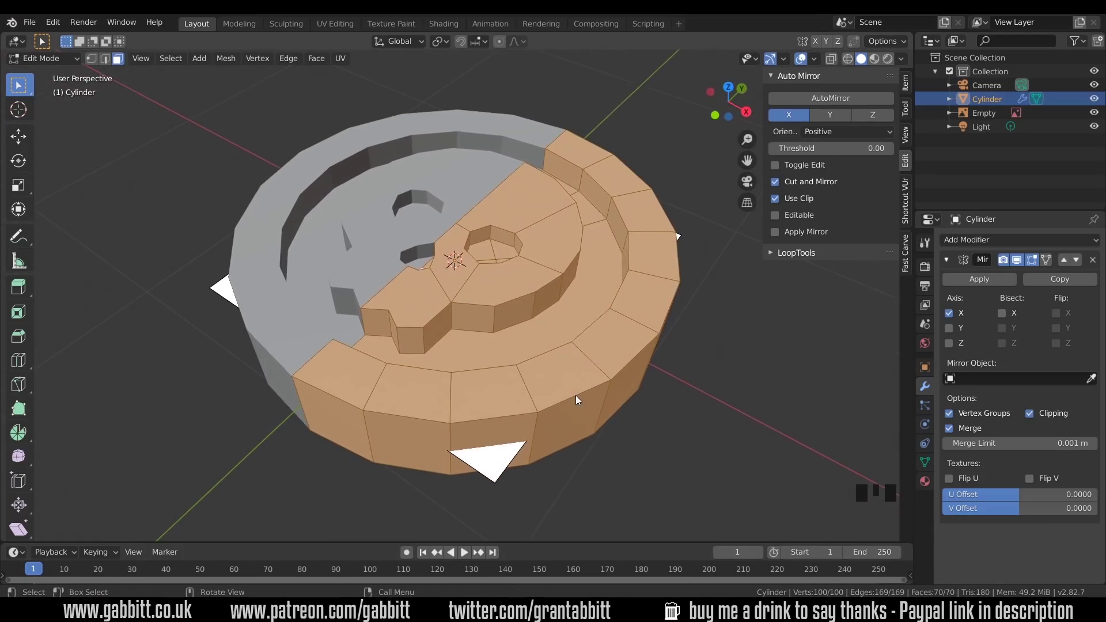
Select the rim's outer top edge loops in edge select mode
{"action": "key", "text": "ctrl+z"}
{"action": "key", "text": "2"}
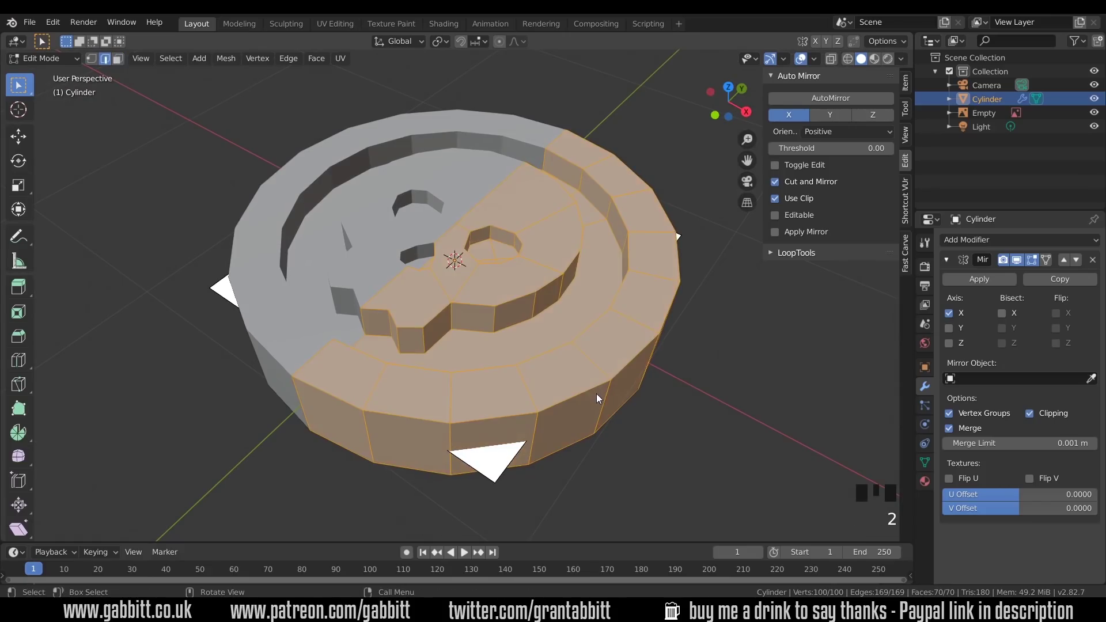
{"action": "left_click", "coordinate": [584, 395]}
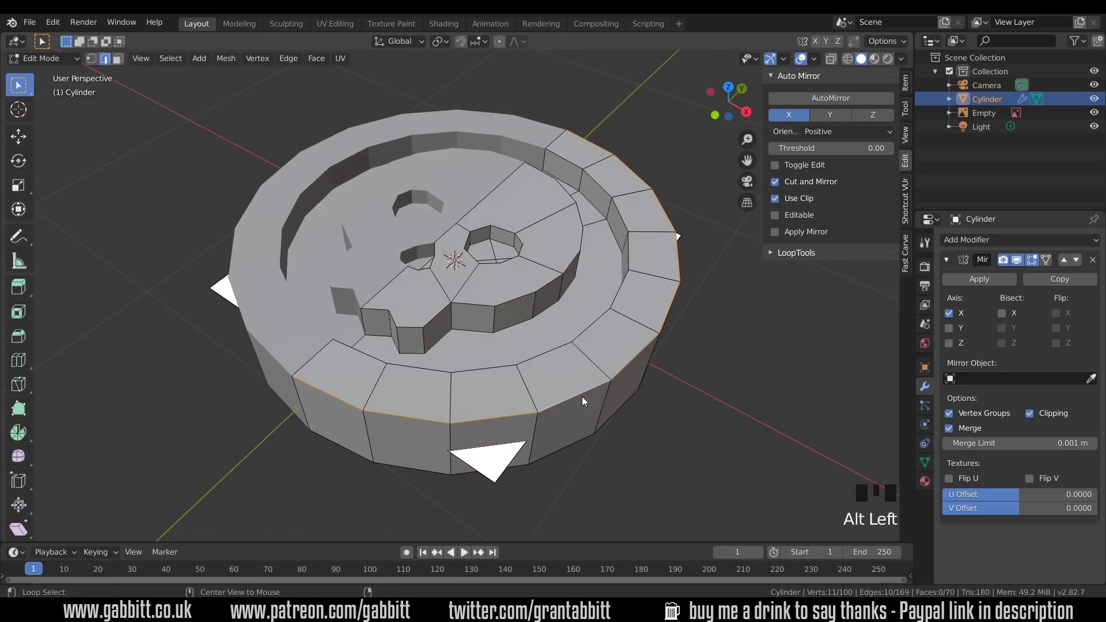
{"action": "left_click", "coordinate": [551, 355]}
{"action": "left_click_drag", "start_coordinate": [573, 386], "coordinate": [558, 380]}
{"action": "left_click", "coordinate": [558, 380]}
{"action": "left_click_drag", "start_coordinate": [585, 381], "coordinate": [646, 330]}
Bevel the rim edges with a narrow single segment and profile 0.421
{"action": "key", "text": "ctrl+b"}
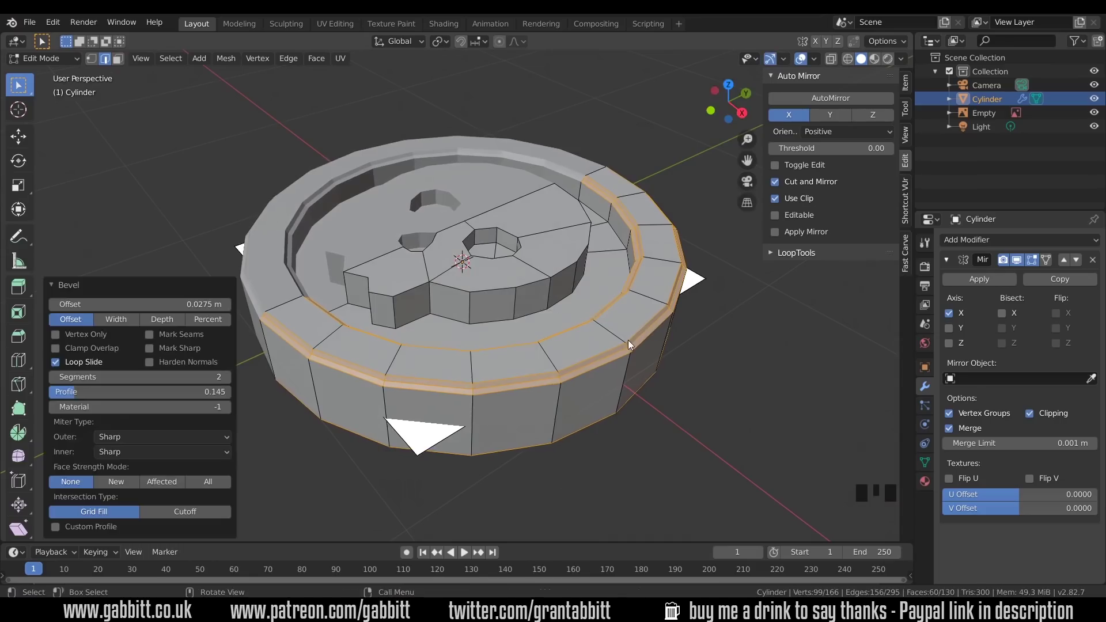
{"action": "left_click_drag", "start_coordinate": [77, 397], "coordinate": [55, 380]}
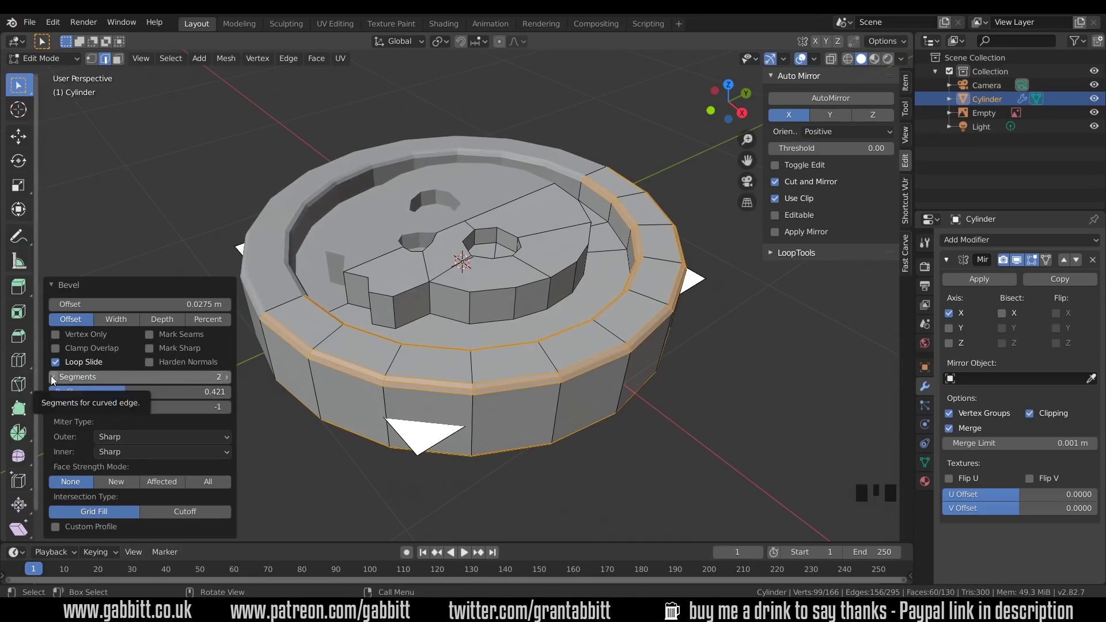
{"action": "left_click", "coordinate": [54, 379]}
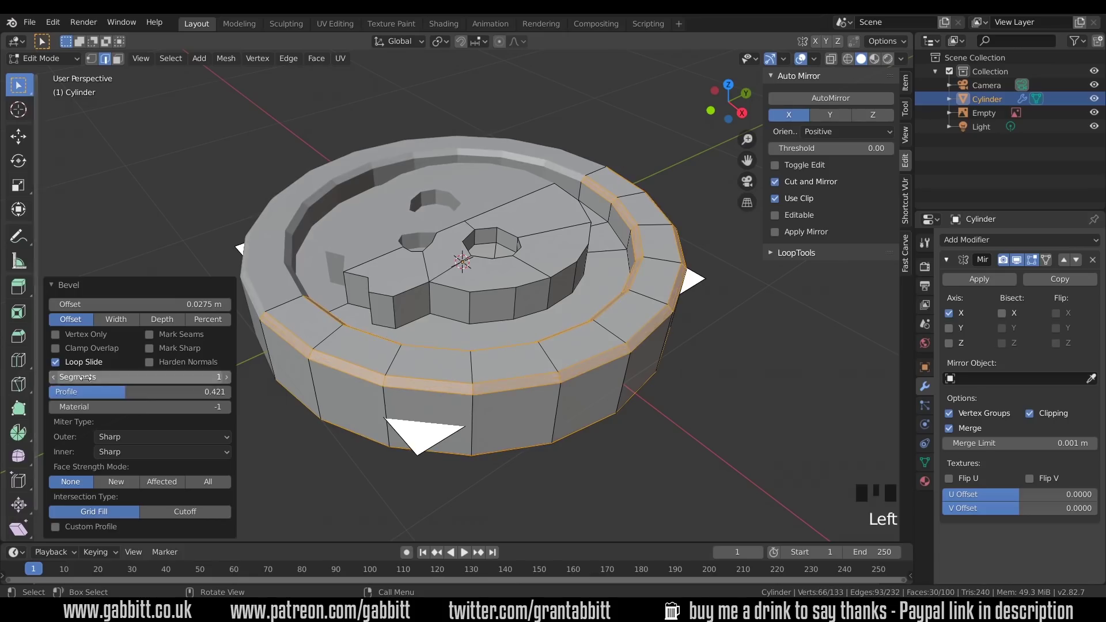
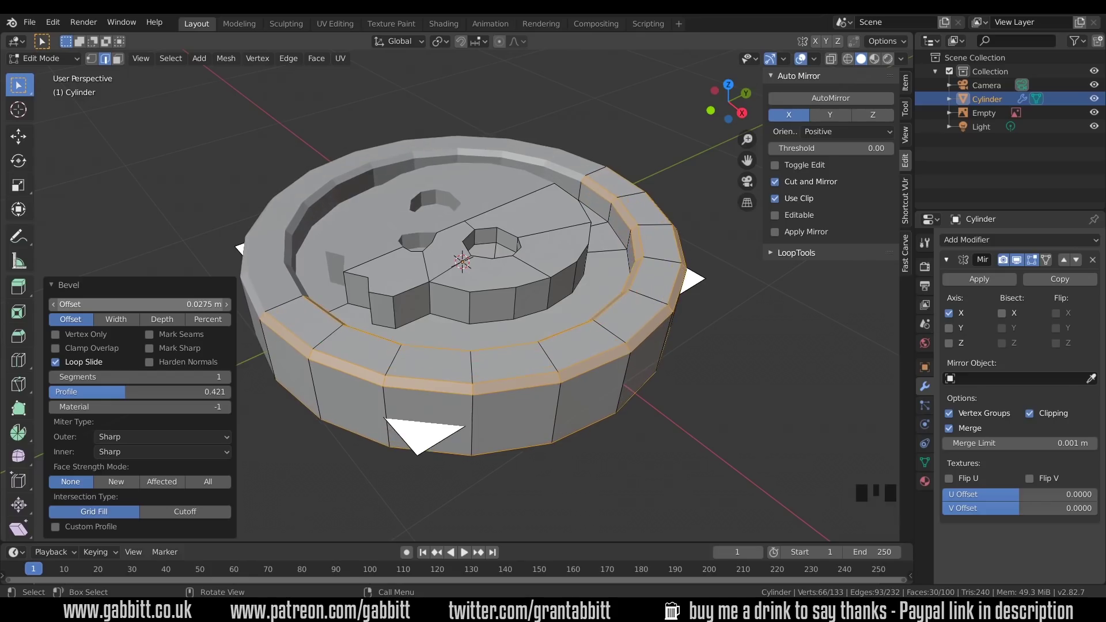
{"action": "left_click", "coordinate": [474, 276]}
Select edges along the skull outline, orbiting around the coin
{"action": "middle_click", "coordinate": [394, 310]}
{"action": "left_click", "coordinate": [387, 307]}
{"action": "left_click_drag", "start_coordinate": [405, 311], "coordinate": [408, 307]}
{"action": "left_click_drag", "start_coordinate": [434, 298], "coordinate": [443, 293]}
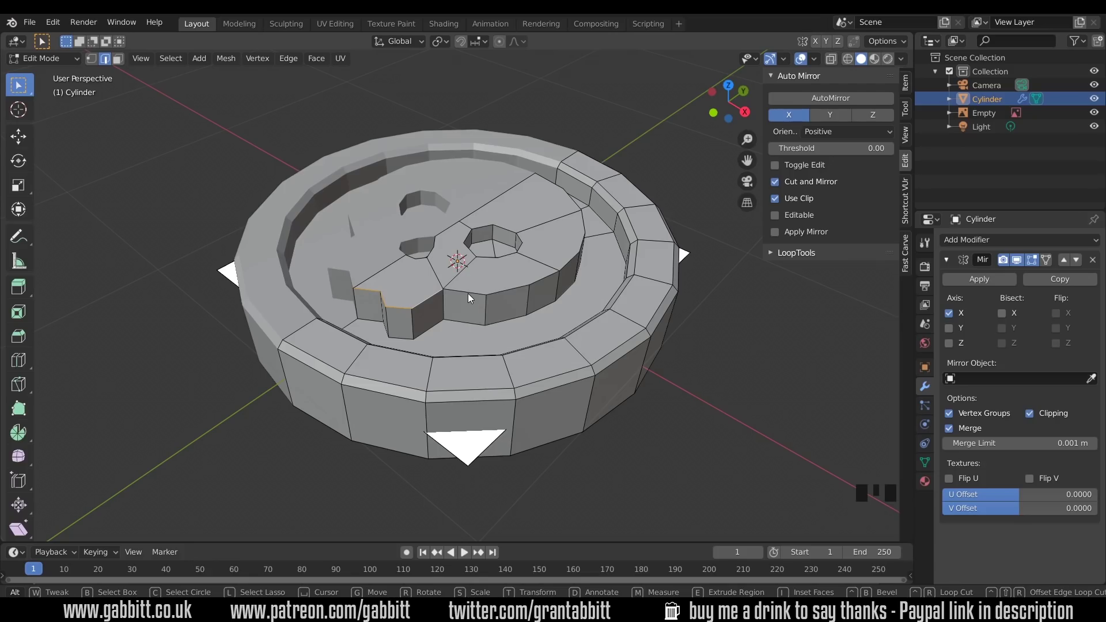
{"action": "left_click", "coordinate": [488, 280]}
{"action": "left_click_drag", "start_coordinate": [599, 285], "coordinate": [613, 291]}
{"action": "left_click", "coordinate": [613, 291]}
Extend the selection further along the skull outline from other angles
{"action": "left_click_drag", "start_coordinate": [617, 303], "coordinate": [369, 281]}
{"action": "left_click_drag", "start_coordinate": [369, 281], "coordinate": [372, 280]}
{"action": "left_click", "coordinate": [538, 285]}
{"action": "left_click_drag", "start_coordinate": [629, 280], "coordinate": [602, 290]}
{"action": "left_click", "coordinate": [602, 290]}
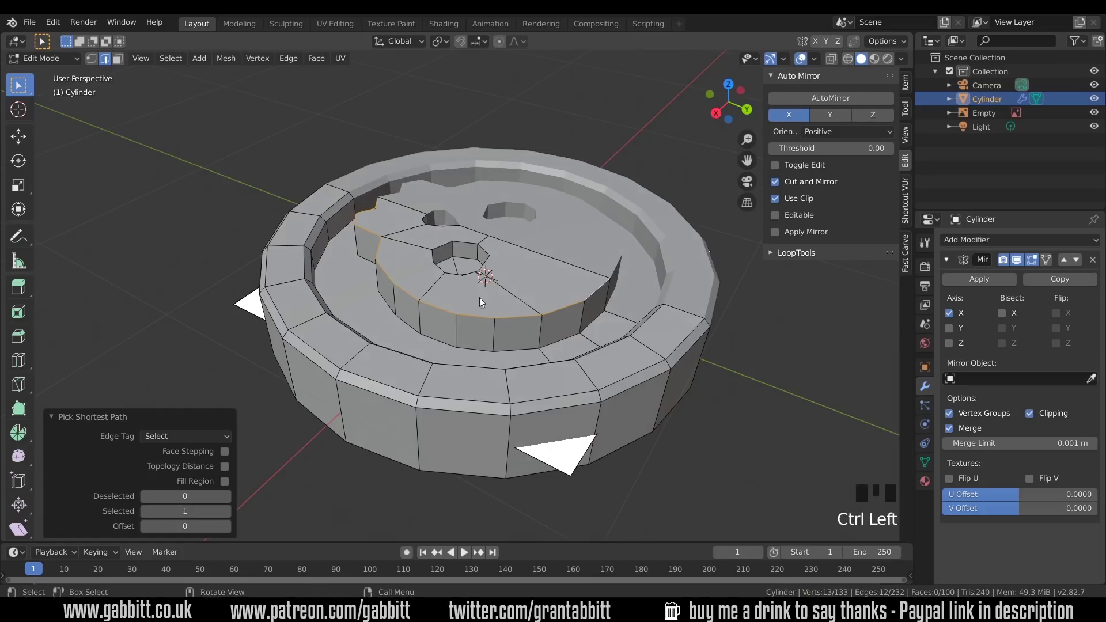
{"action": "left_click_drag", "start_coordinate": [608, 338], "coordinate": [608, 281]}
Leave edit mode to view the whole coin and move to the Shading workspace
{"action": "key", "text": "ctrl+b"}
{"action": "left_click_drag", "start_coordinate": [688, 328], "coordinate": [1092, 109]}
{"action": "left_click", "coordinate": [1099, 118]}
Create a new material with a gold base colour and Metallic set to 1
{"action": "left_click_drag", "start_coordinate": [454, 27], "coordinate": [608, 354]}
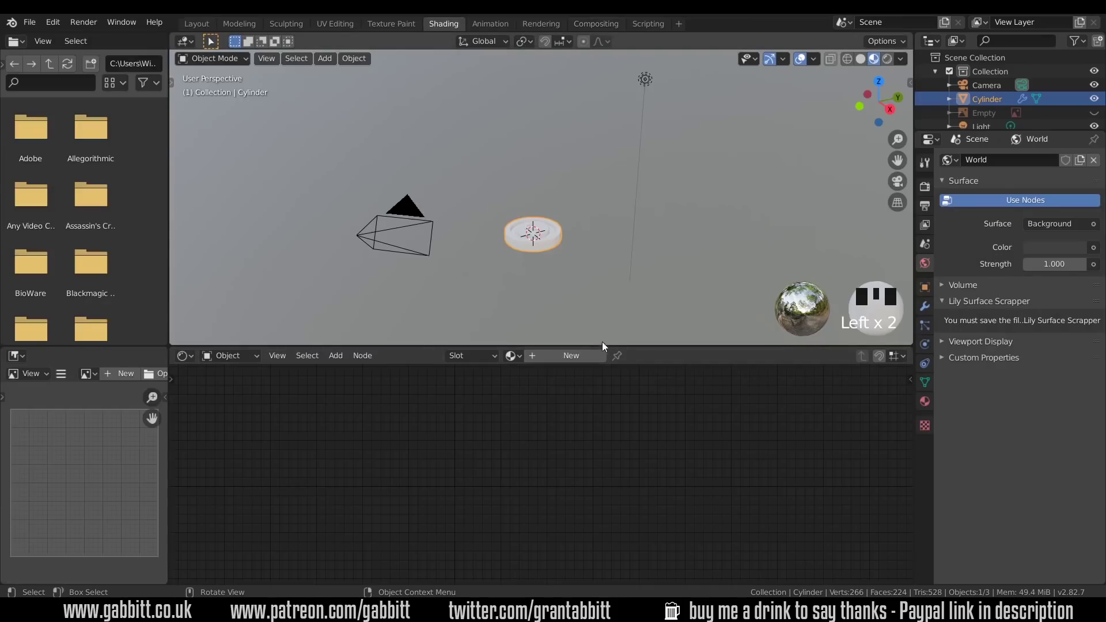
{"action": "key", "text": "KP_Decimal"}
{"action": "left_click_drag", "start_coordinate": [616, 256], "coordinate": [581, 361]}
{"action": "left_click_drag", "start_coordinate": [581, 361], "coordinate": [541, 361]}
Enable Eevee ambient occlusion and screen-space reflections without half-resolution tracing
{"action": "left_click_drag", "start_coordinate": [495, 481], "coordinate": [959, 253]}
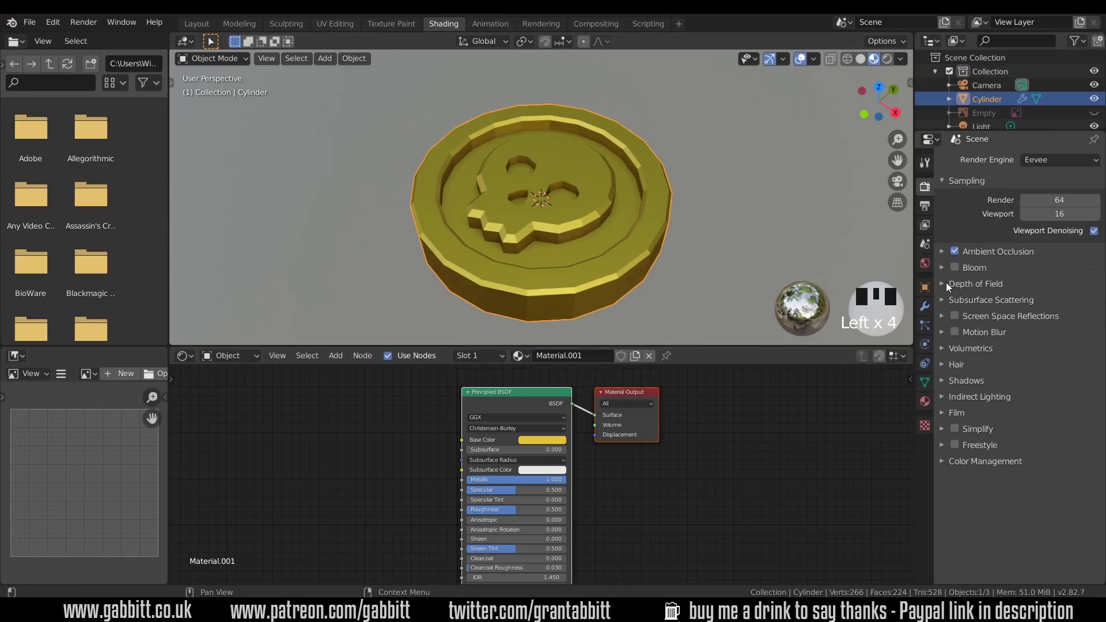
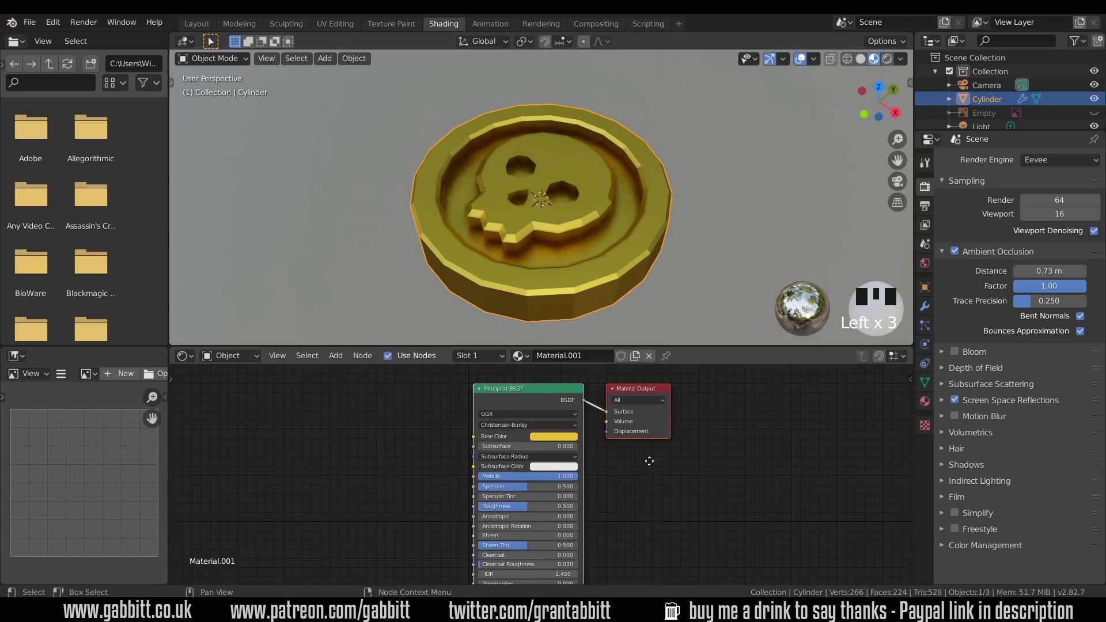
{"action": "left_click_drag", "start_coordinate": [524, 507], "coordinate": [1085, 439]}
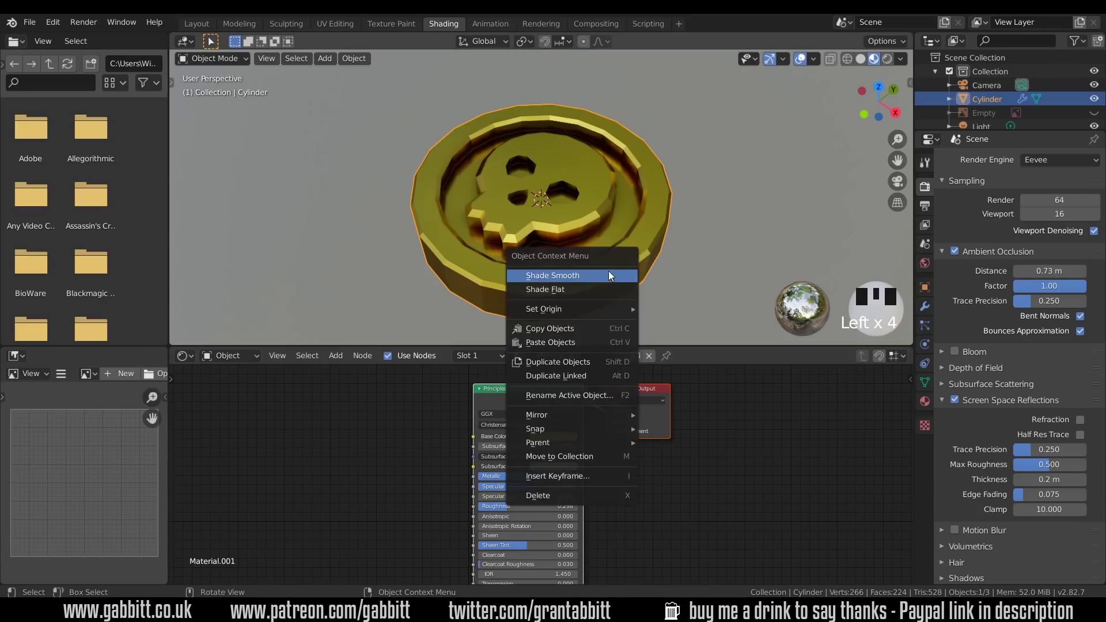
Shade the coin smooth with auto smooth so flat faces and sharp edges render cleanly
{"action": "left_click_drag", "start_coordinate": [613, 278], "coordinate": [968, 412]}
{"action": "left_click", "coordinate": [968, 412]}
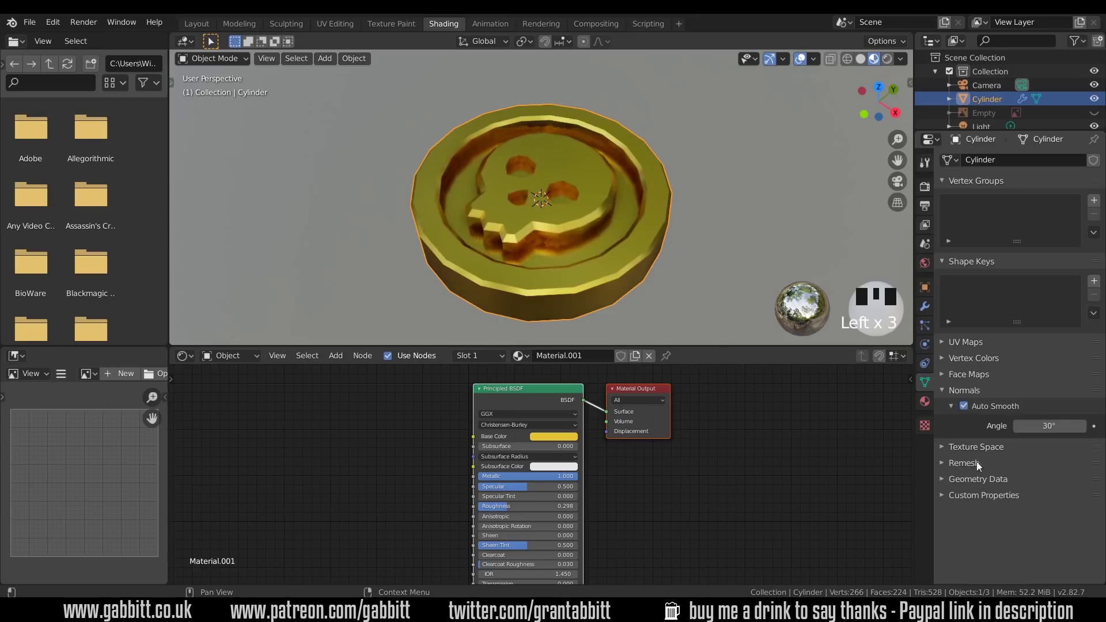
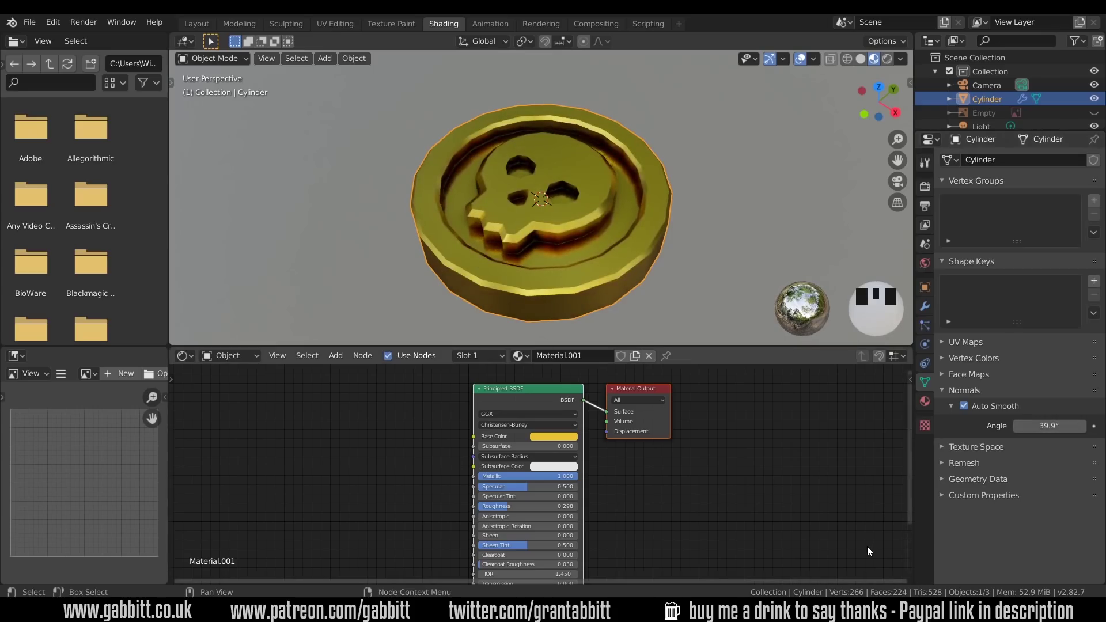
Add Ambient Occlusion and MixRGB Multiply nodes wired into the gold Base Color
{"action": "left_click_drag", "start_coordinate": [603, 260], "coordinate": [387, 472]}
{"action": "left_click_drag", "start_coordinate": [387, 472], "coordinate": [613, 273]}
{"action": "left_click_drag", "start_coordinate": [613, 273], "coordinate": [353, 457]}
{"action": "left_click_drag", "start_coordinate": [353, 457], "coordinate": [361, 459]}
{"action": "left_click_drag", "start_coordinate": [368, 484], "coordinate": [308, 552]}
{"action": "left_click", "coordinate": [397, 471]}
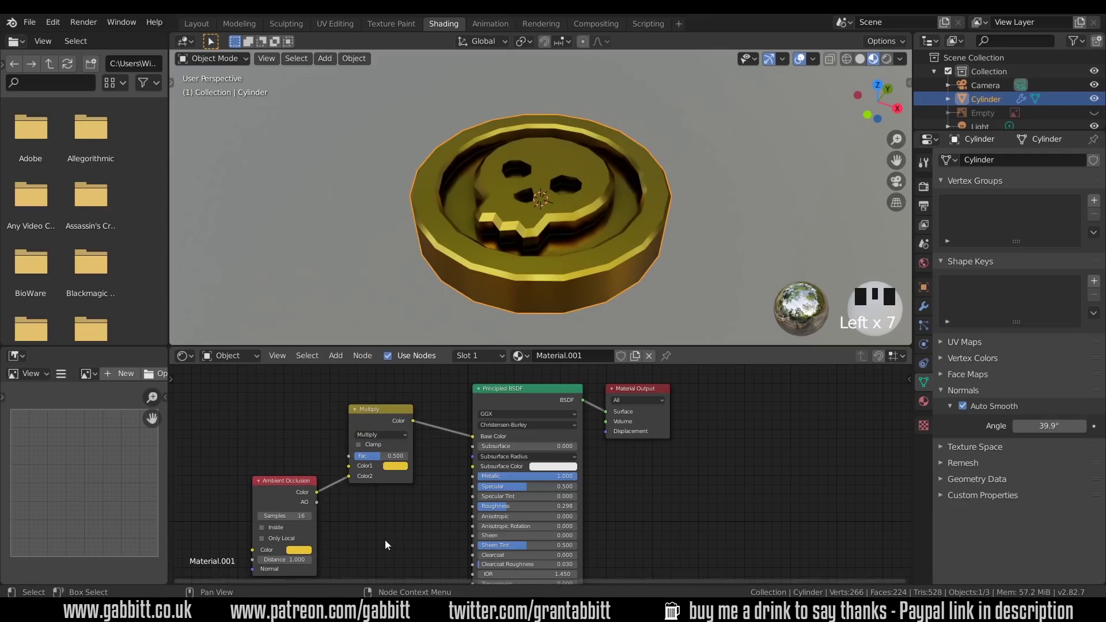
Set the Multiply factor to about 0.59 to darken the coin's recesses
{"action": "left_click", "coordinate": [319, 476]}
{"action": "left_click_drag", "start_coordinate": [322, 479], "coordinate": [388, 418]}
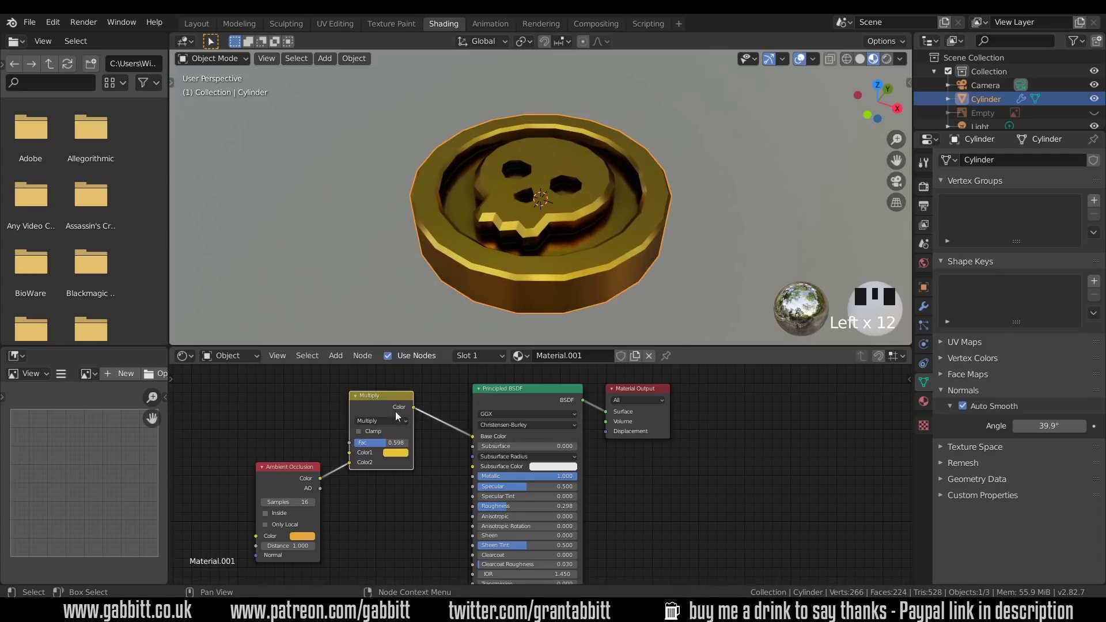
{"action": "left_click", "coordinate": [401, 446]}
{"action": "left_click_drag", "start_coordinate": [651, 271], "coordinate": [698, 360]}
{"action": "left_click", "coordinate": [697, 361]}
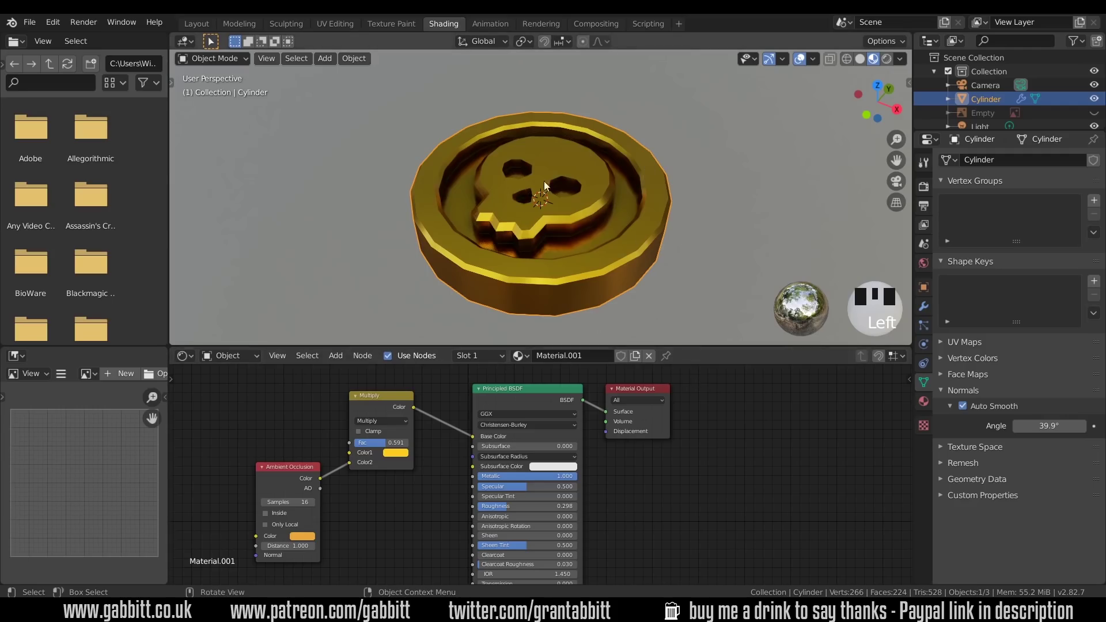
Return to the Layout workspace to resume modelling
{"action": "left_click", "coordinate": [208, 28]}
{"action": "left_click_drag", "start_coordinate": [512, 350], "coordinate": [617, 332]}
Bevel the skull outline's top edges in edit mode
{"action": "key", "text": "Tab"}
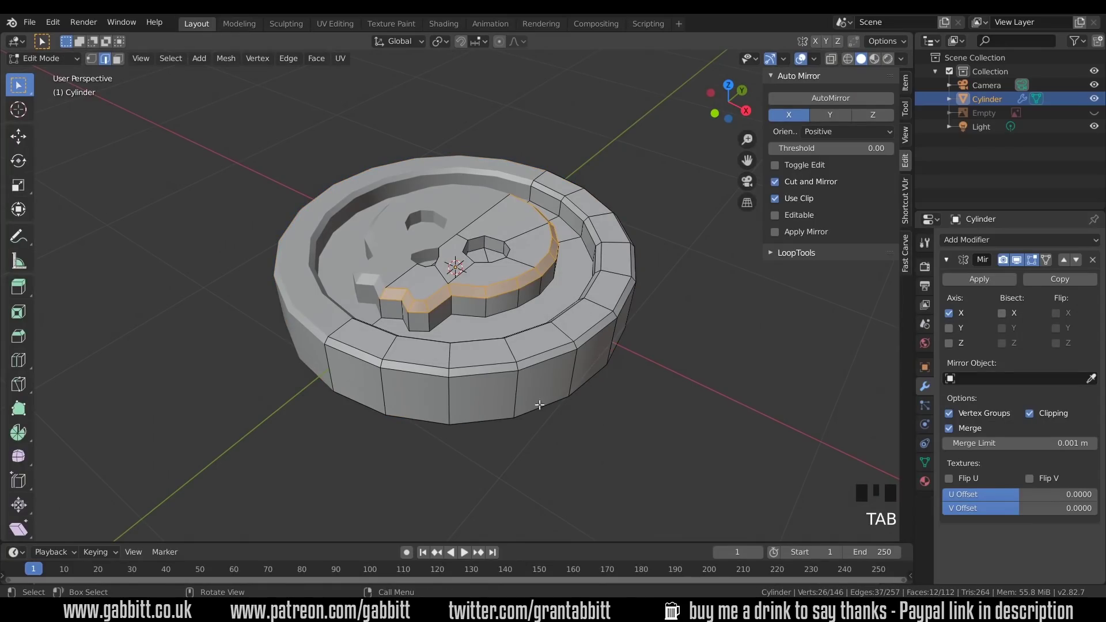
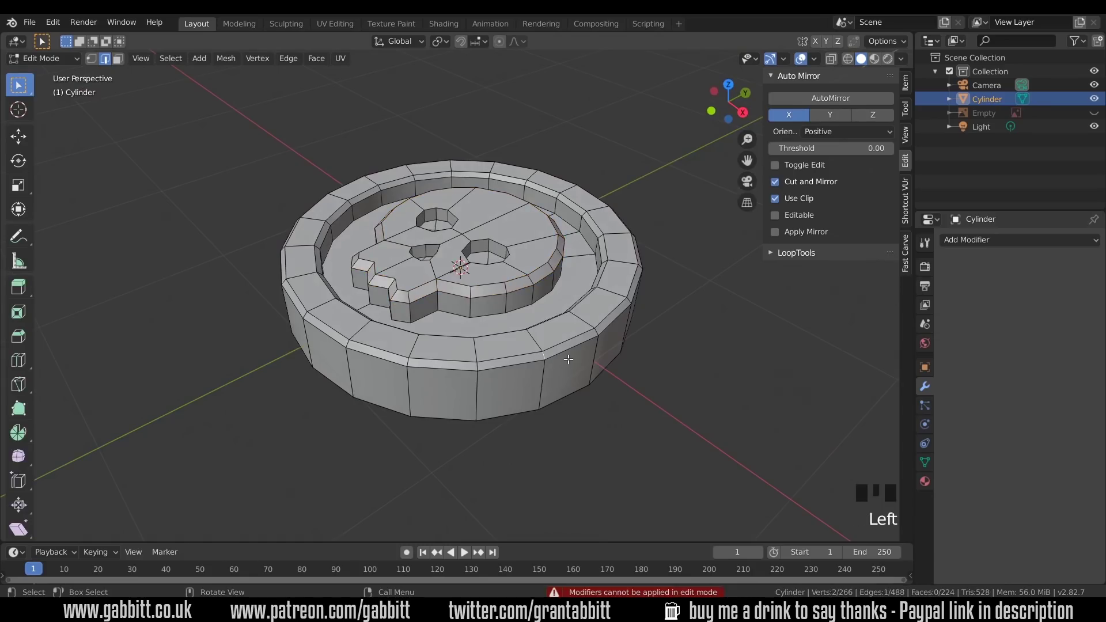
{"action": "key", "text": "ctrl+b"}
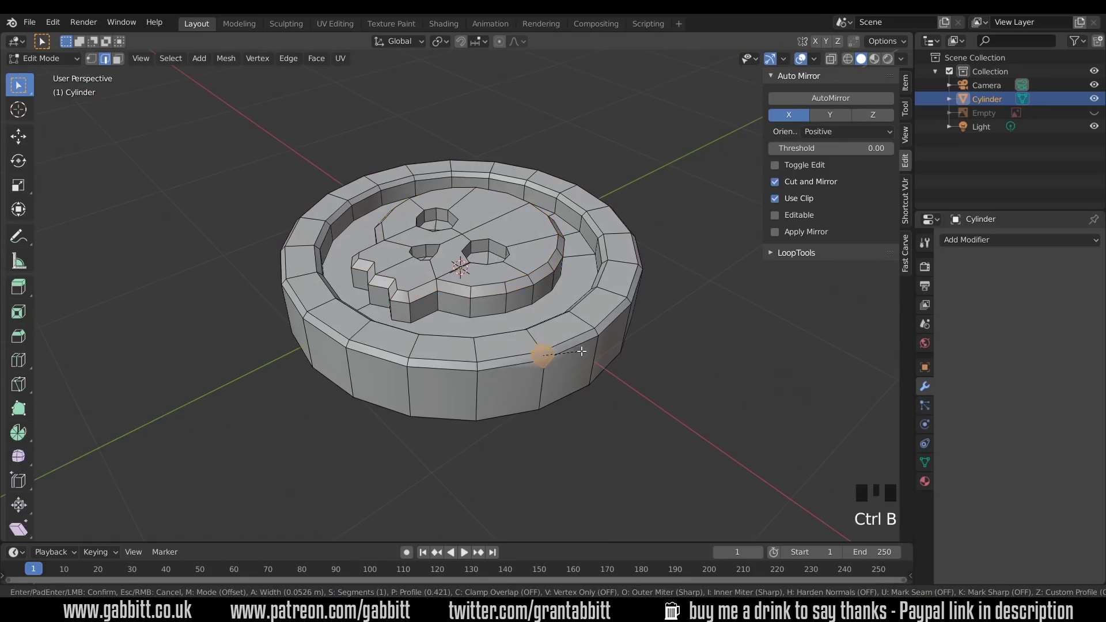
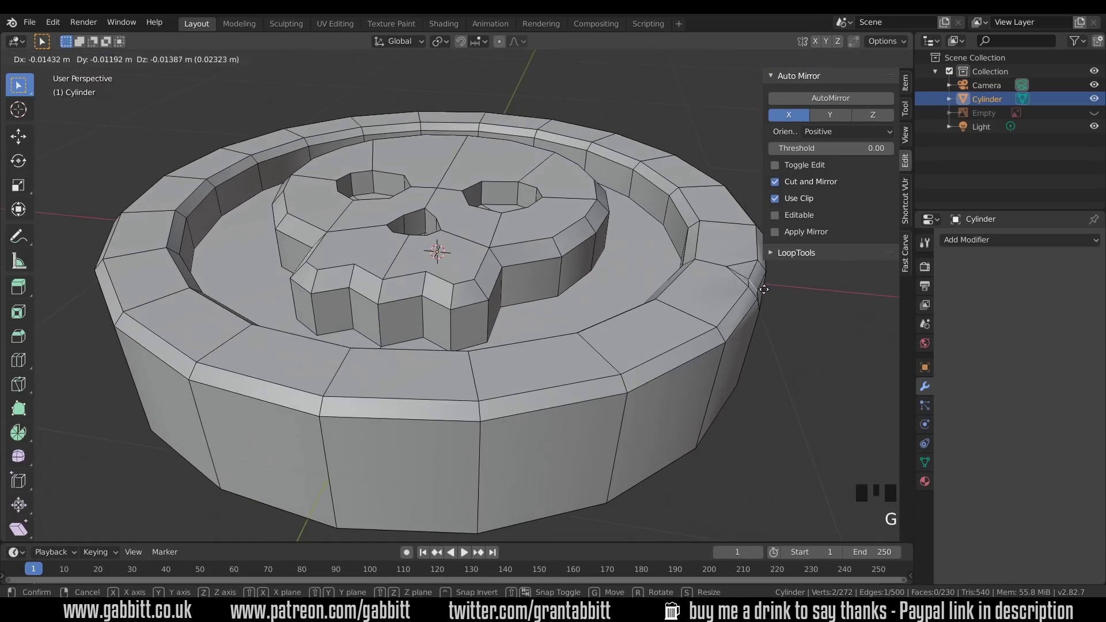
{"action": "scroll", "scroll_direction": "up", "scroll_amount": 3}
{"action": "scroll", "scroll_direction": "up", "scroll_amount": 3}
Vertex slide the stray rim vertex fully along its edge with factor 1
{"action": "key", "text": "1"}
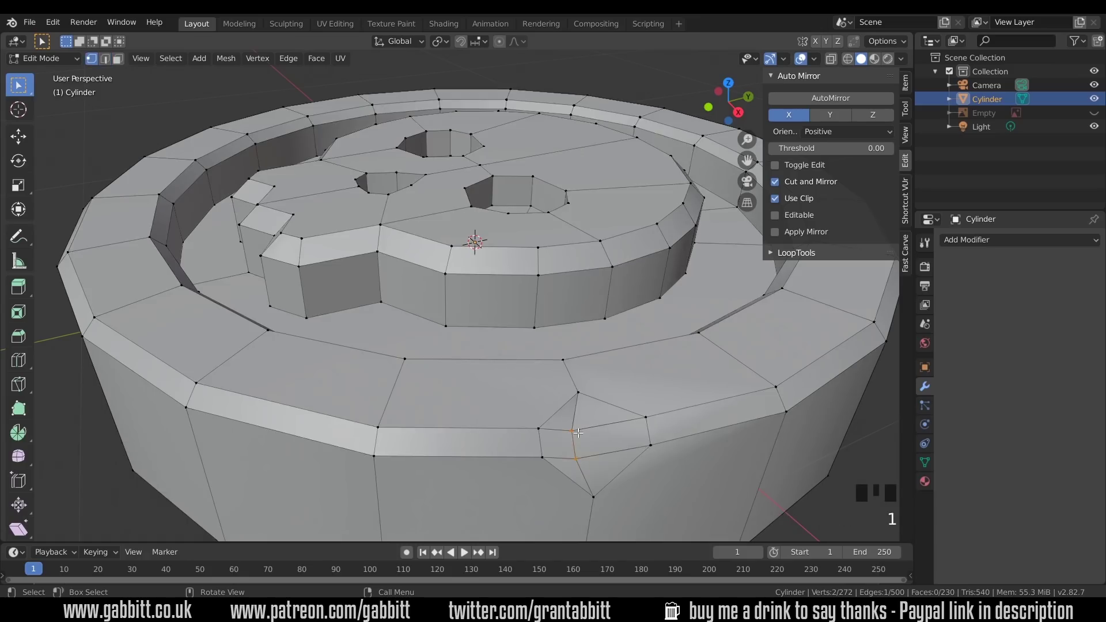
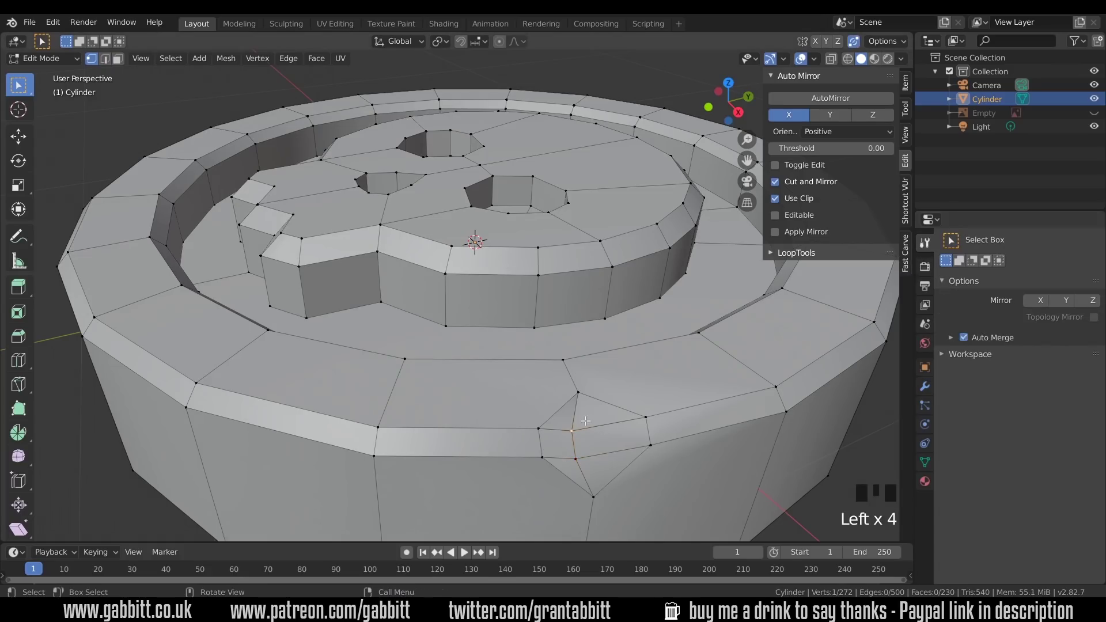
{"action": "key", "text": "g"}
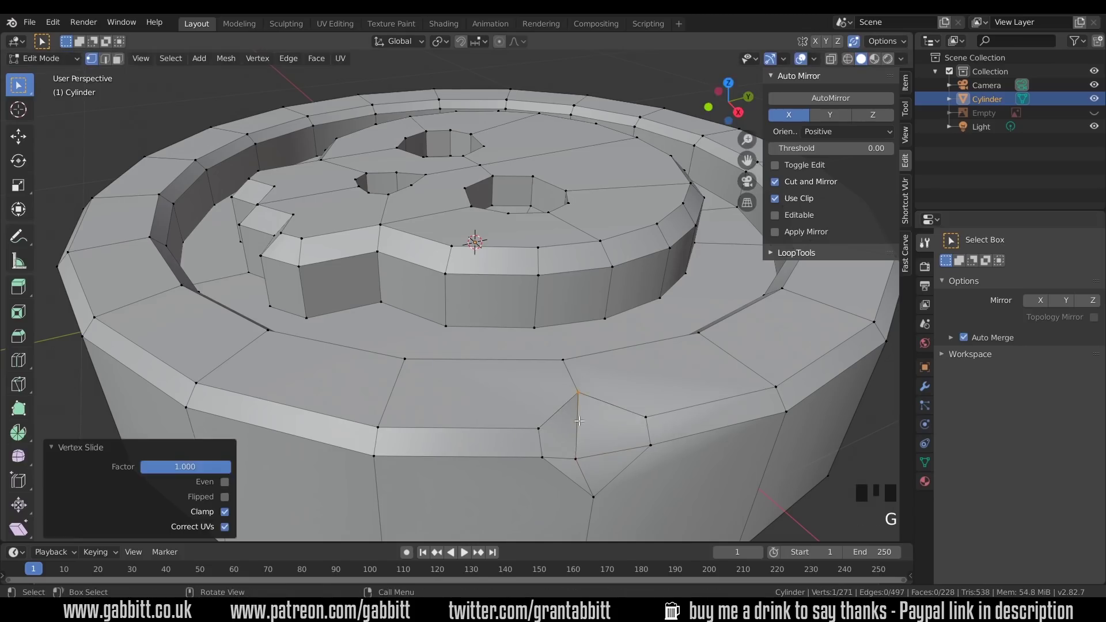